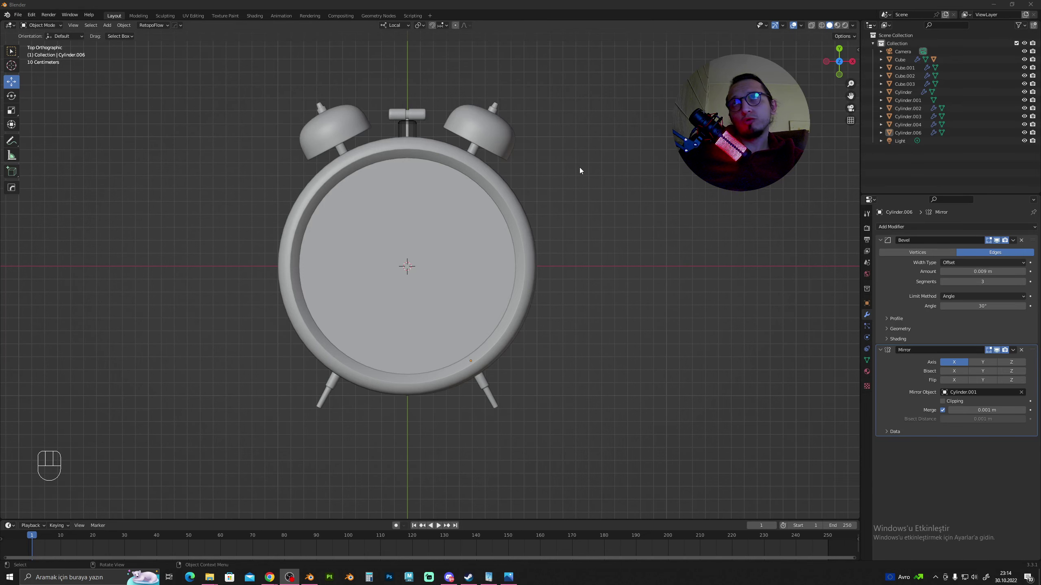
Recentre the clock in the top view and bring up the Add menu with Shift+A
left_click(577, 170)
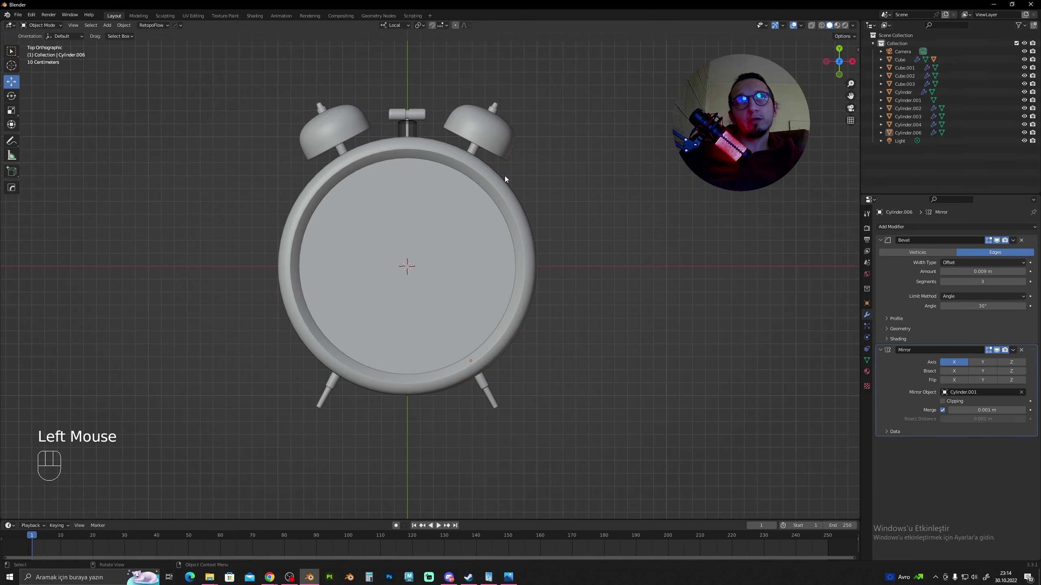
left_click_drag(437, 268, 432, 273)
left_click(607, 233)
left_click_drag(492, 237, 512, 232)
key("shift+a")
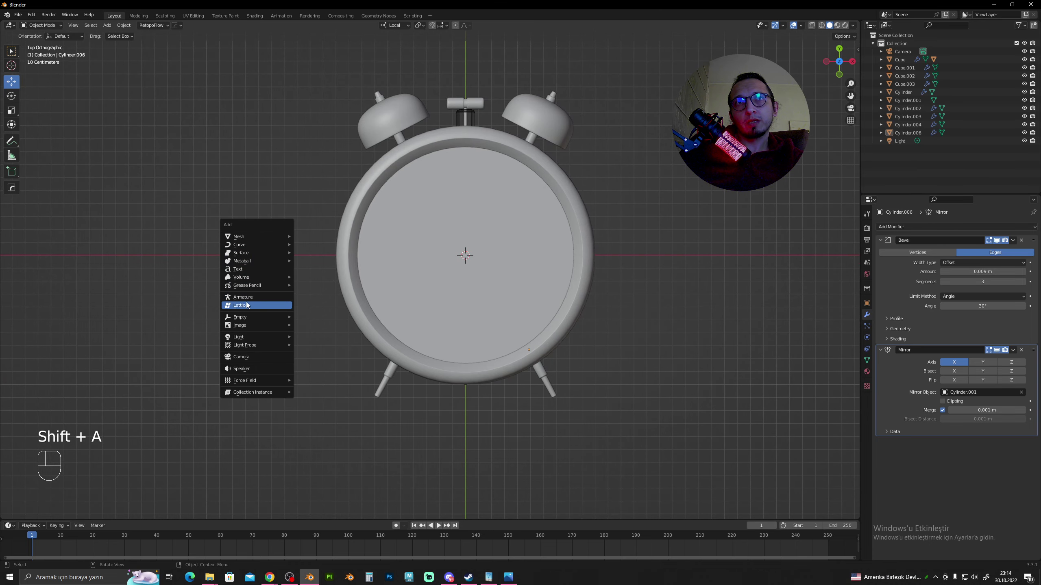
Add a text object and isolate it in Local View, selected for editing
left_click_drag(640, 217, 553, 239)
key("Tab")
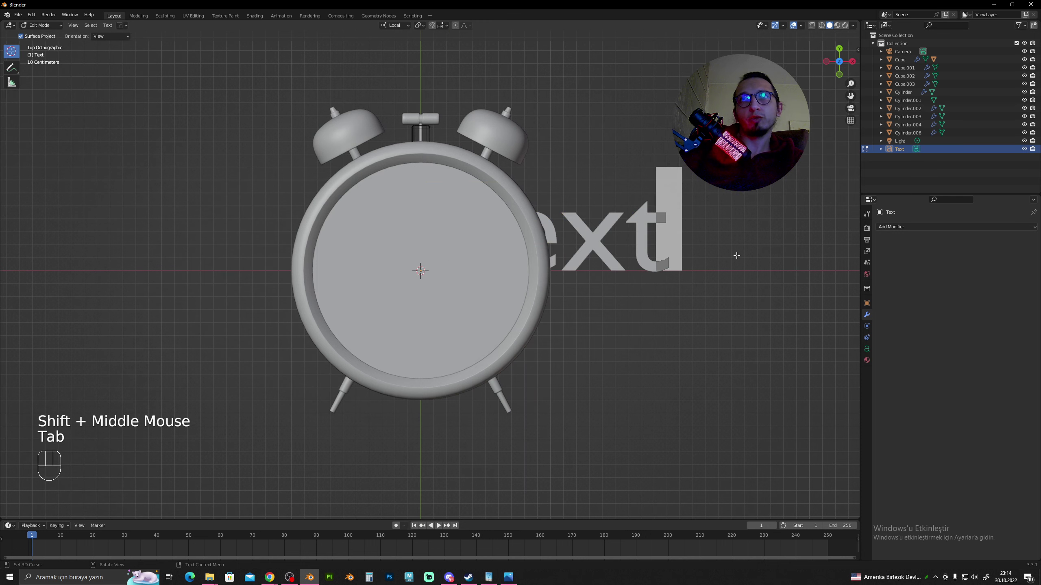
key("Tab")
key("/")
left_click(488, 169)
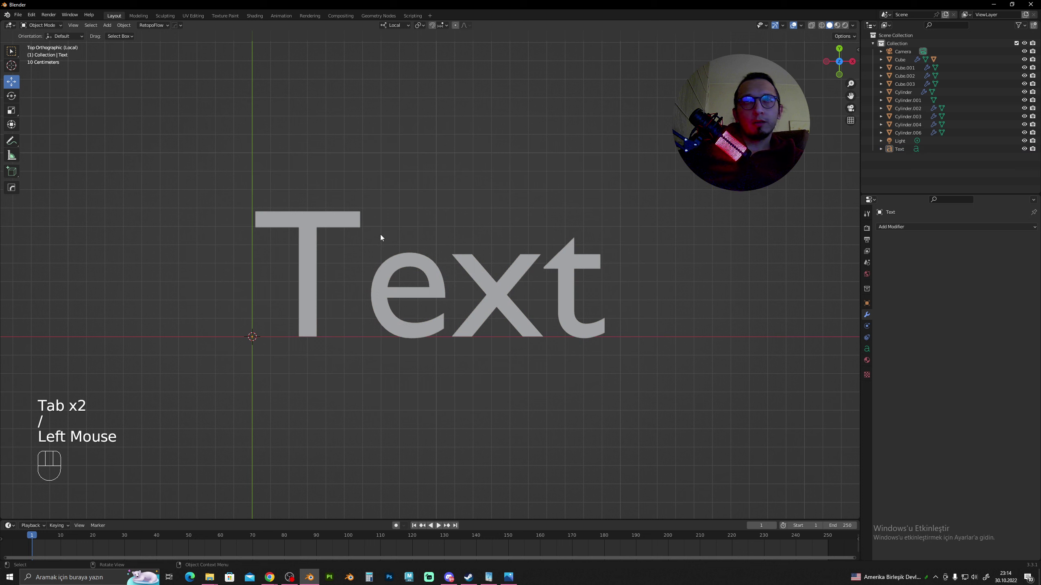
left_click(319, 227)
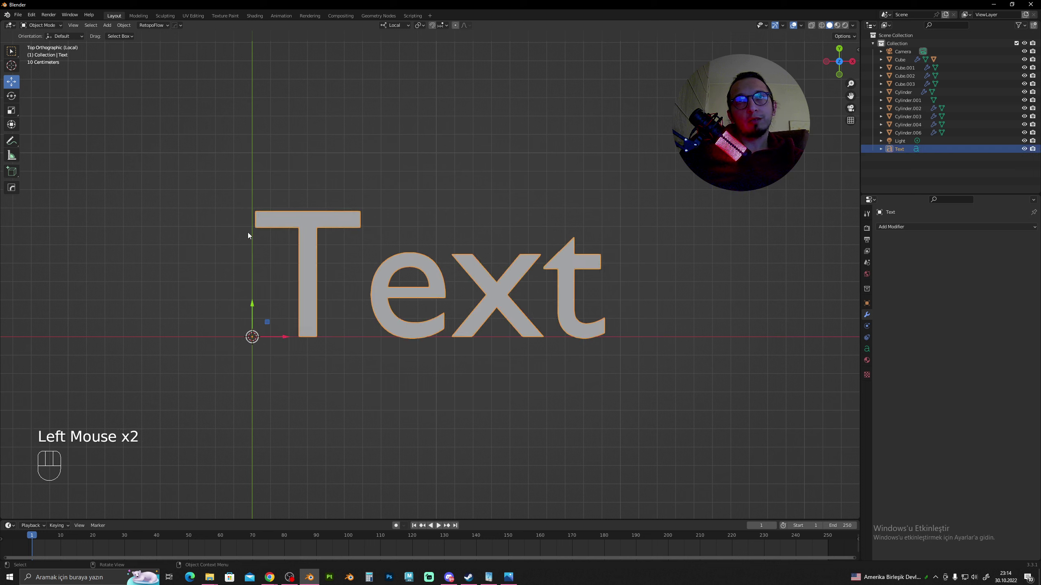
left_click_drag(111, 27, 367, 283)
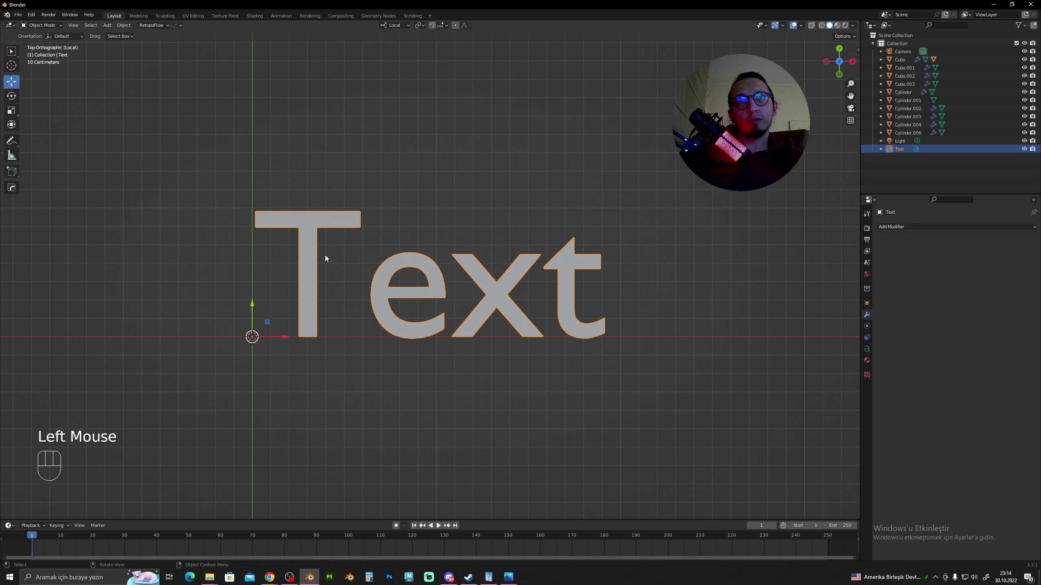
left_click(40, 26)
Replace the placeholder word 'Text' with the numeral 12
key("BackSpace")
key("BackSpace")
key("BackSpace")
key("BackSpace")
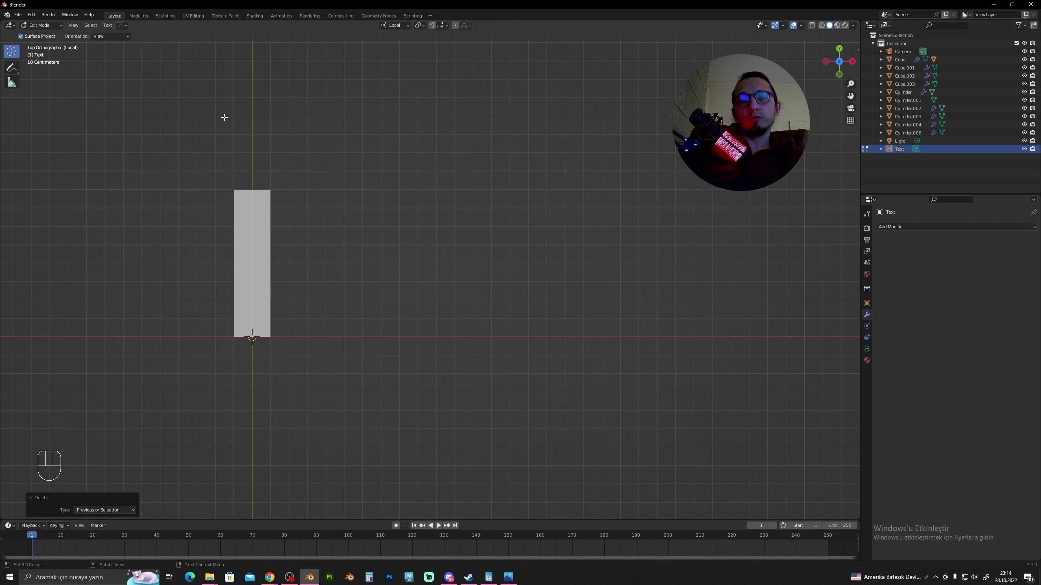
key("KP_1")
key("KP_2")
key("Tab")
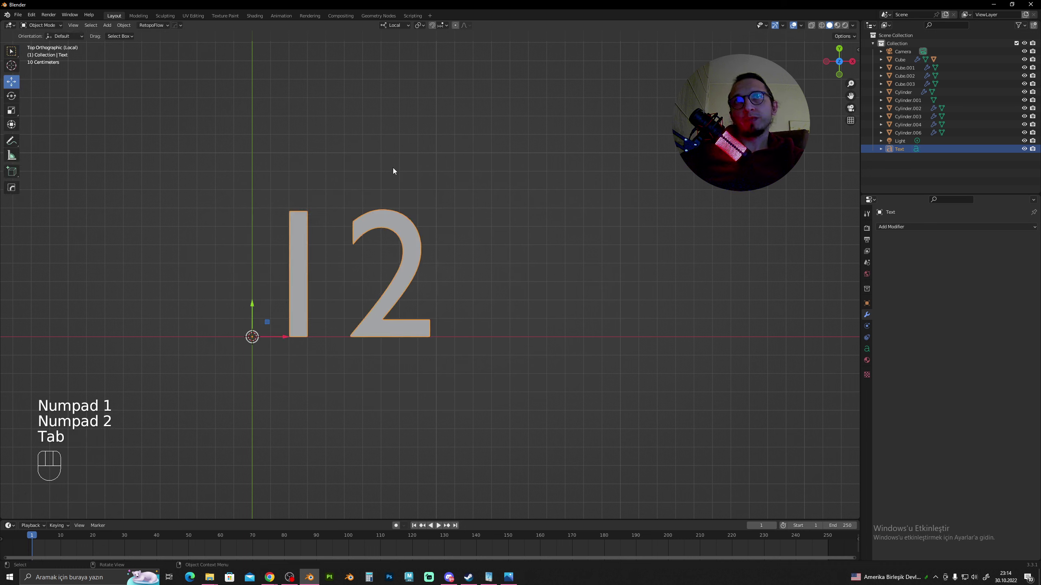
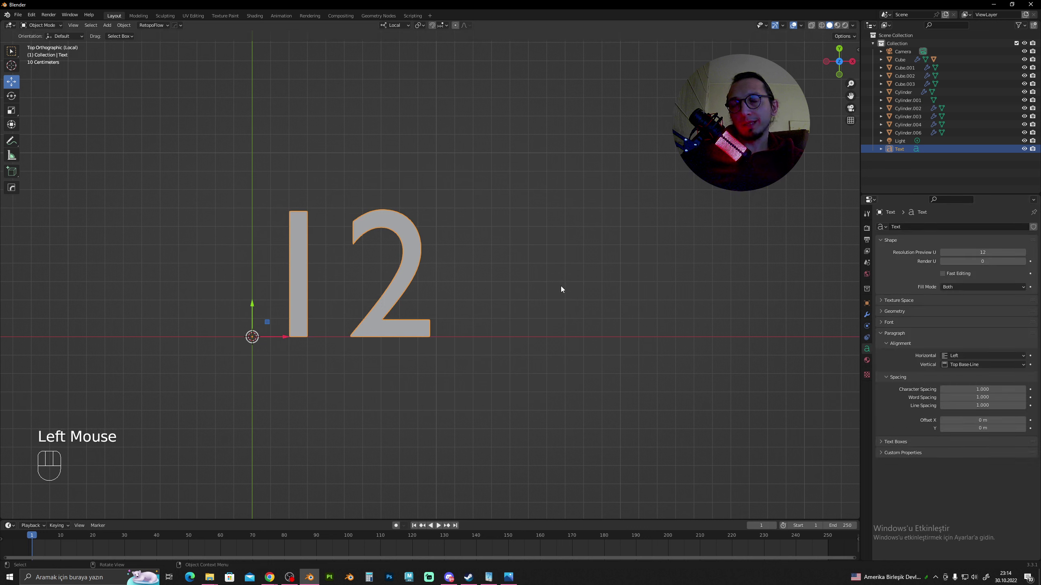
Browse system fonts for the 12 numeral, trying several typefaces toward Times New Roman Regular
left_click(888, 323)
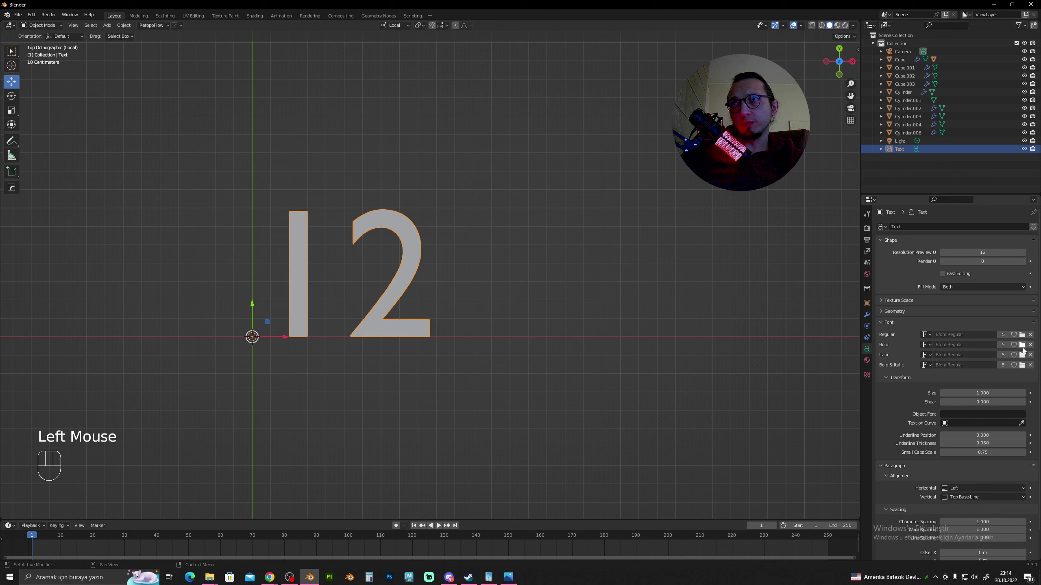
left_click(1025, 335)
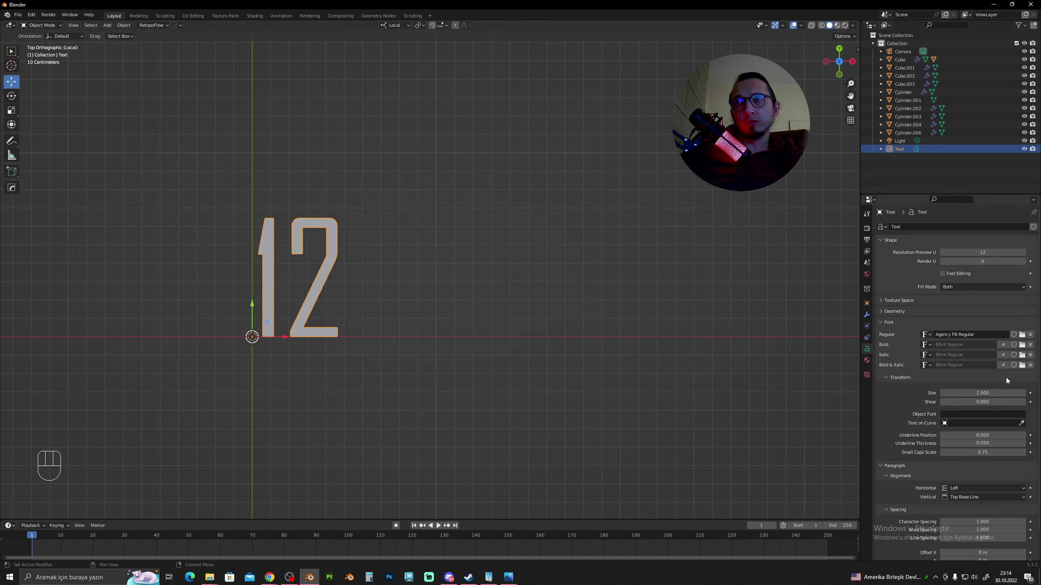
left_click(1022, 337)
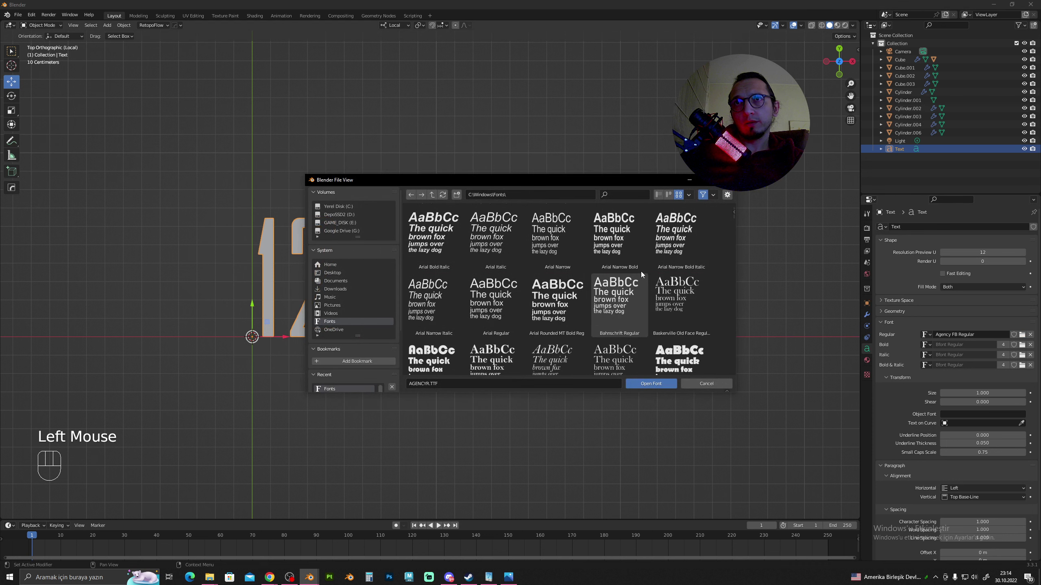
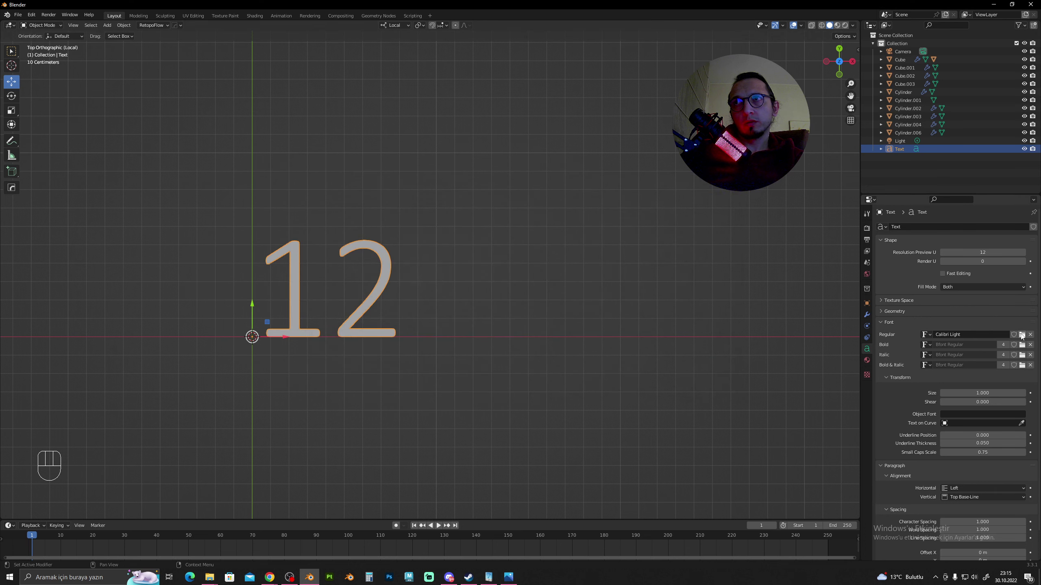
left_click(1023, 336)
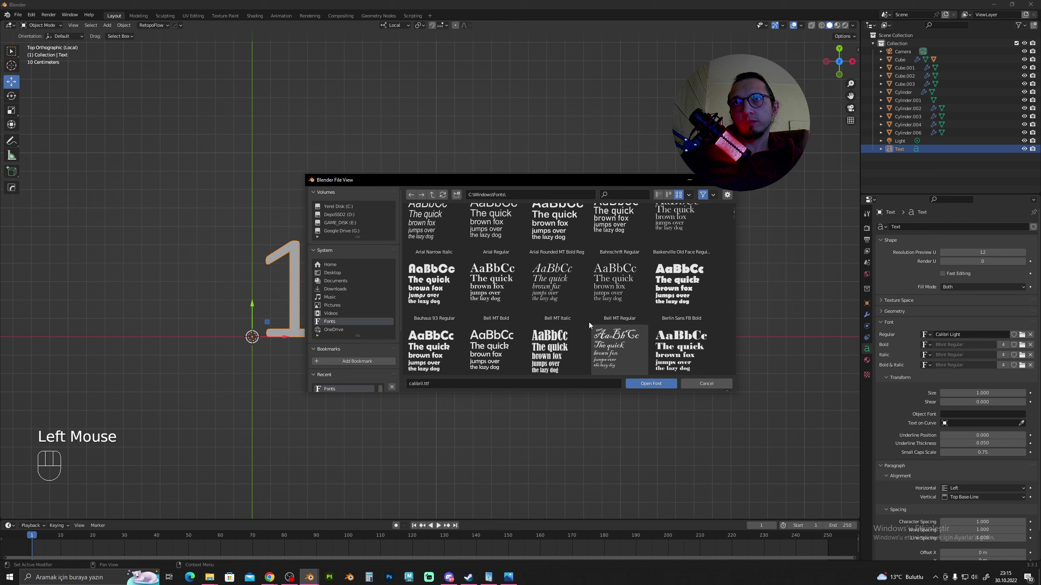
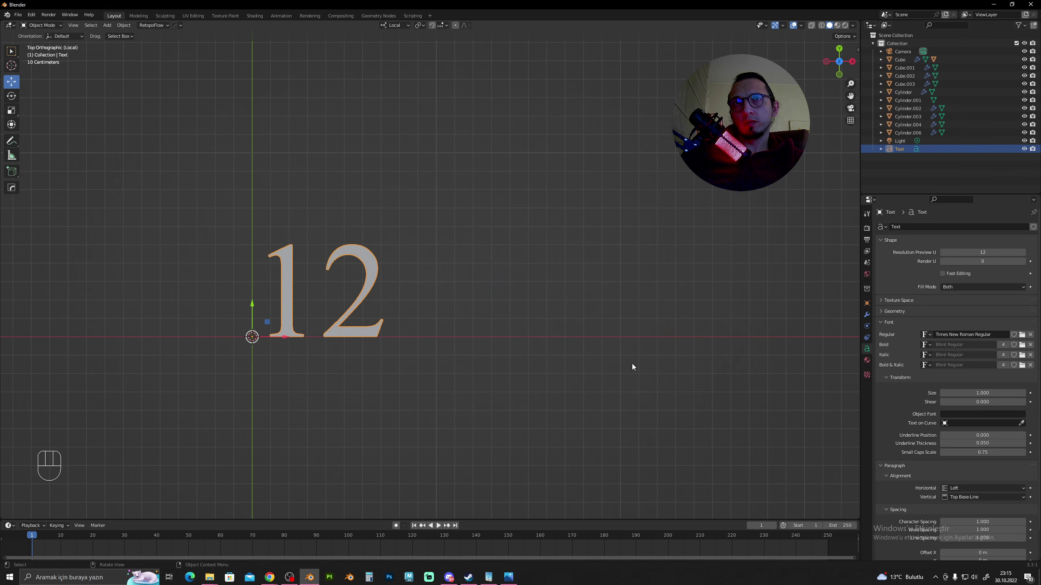
Inspect the numeral from a low angle and expand its Geometry settings for extrude and bevel
left_click(529, 310)
scroll("down", 3)
left_click_drag(364, 311, 329, 256)
scroll("up", 3)
left_click_drag(355, 267, 363, 287)
left_click_drag(340, 296, 467, 296)
scroll("up", 3)
left_click(517, 231)
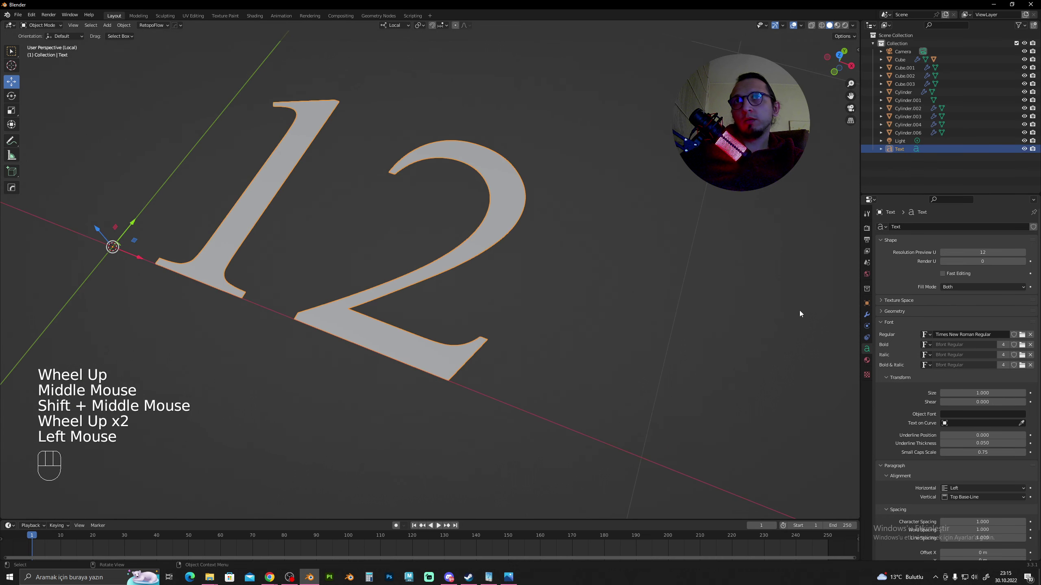
left_click_drag(563, 291, 534, 261)
middle_click(515, 247)
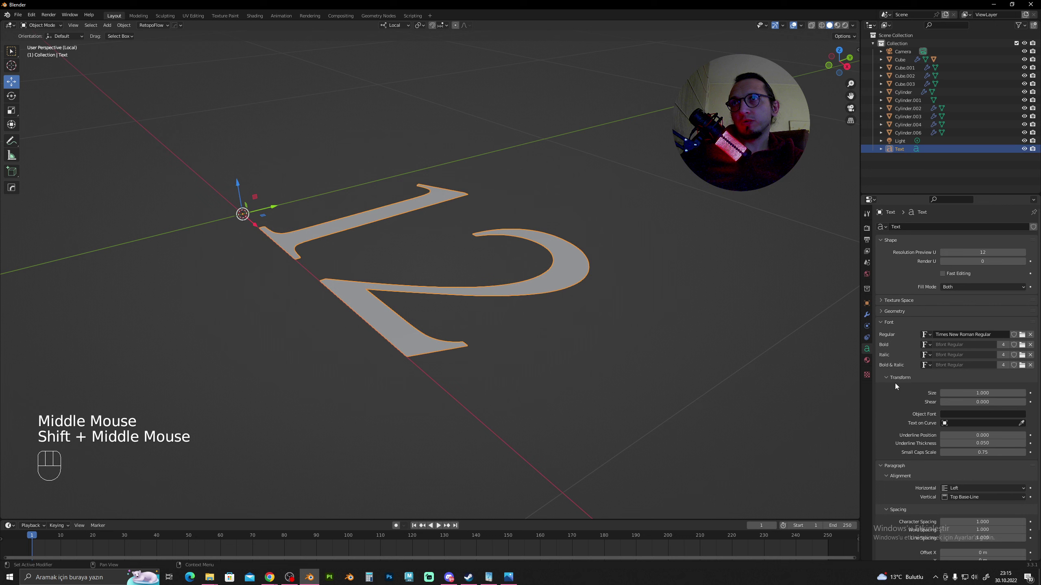
left_click(890, 313)
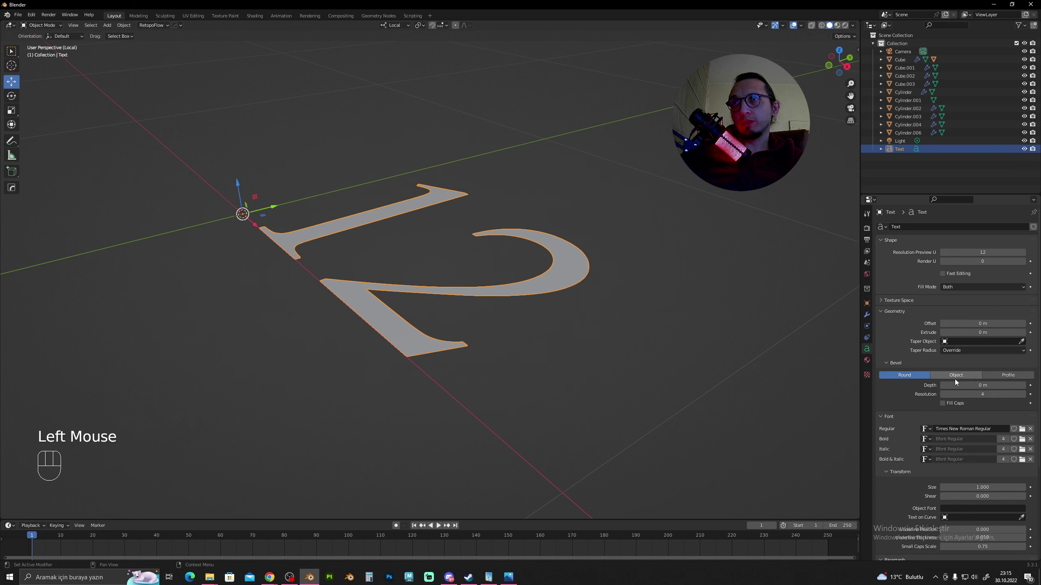
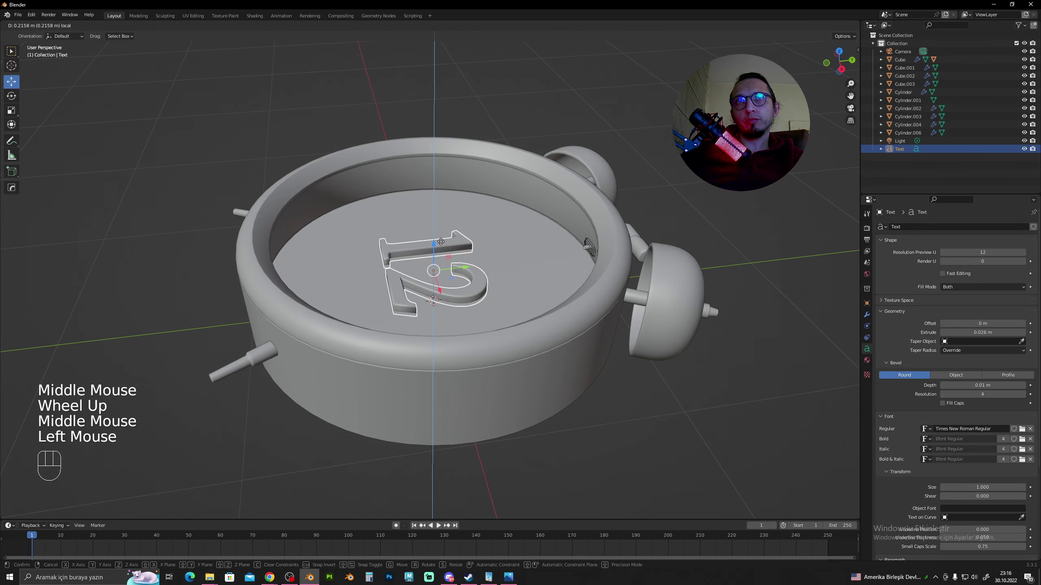
Move the 12 numeral across the dial in top view and drop it near the top
left_click_drag(444, 248, 504, 279)
left_click_drag(487, 267, 523, 296)
key("s")
left_click(462, 300)
left_click(417, 277)
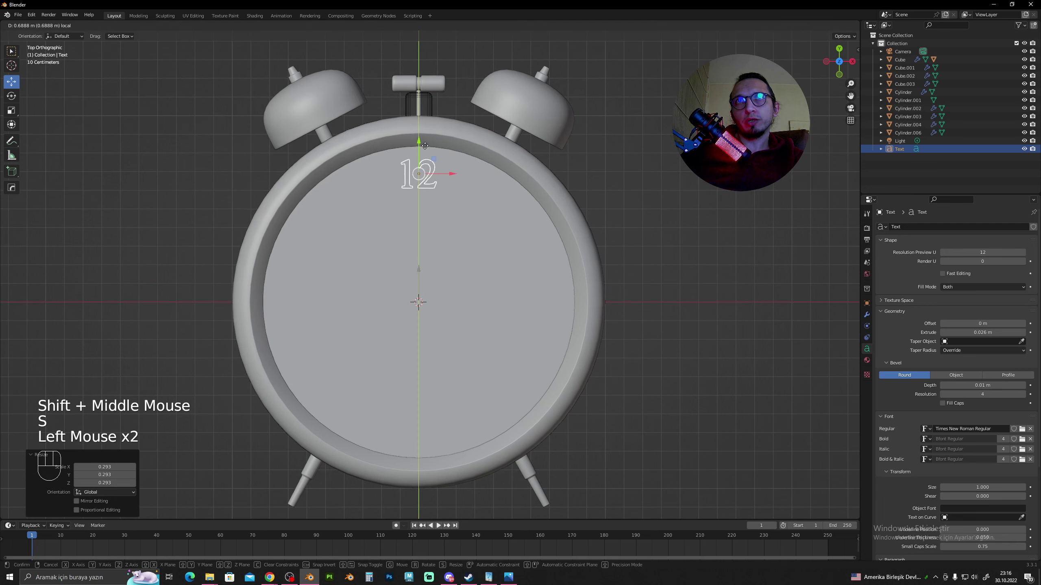
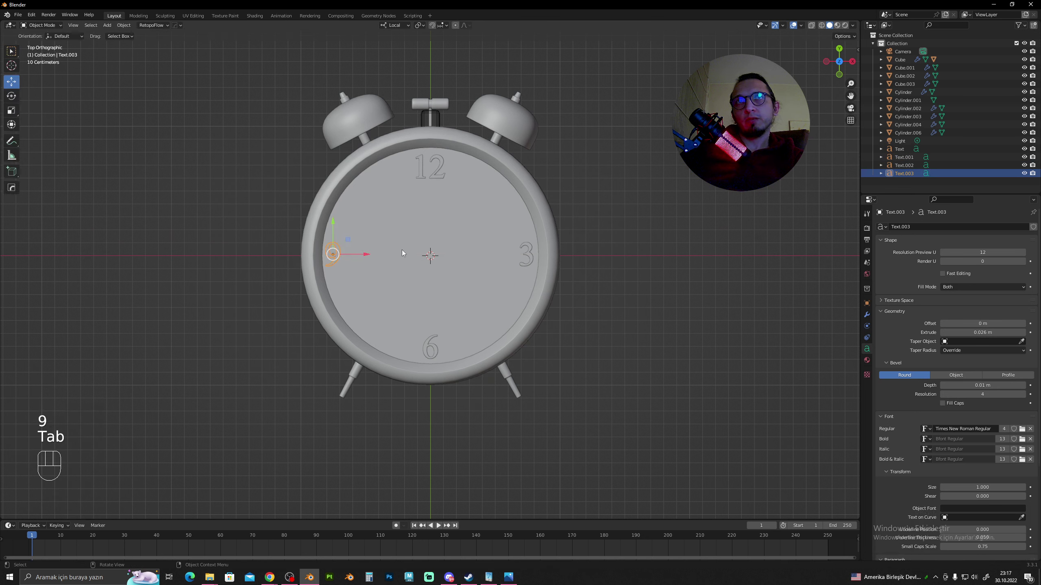
Finish the 9 numeral and position it on the left of the dial
left_click(360, 255)
left_click(526, 253)
left_click(530, 256)
scroll("up", 3)
left_click(606, 244)
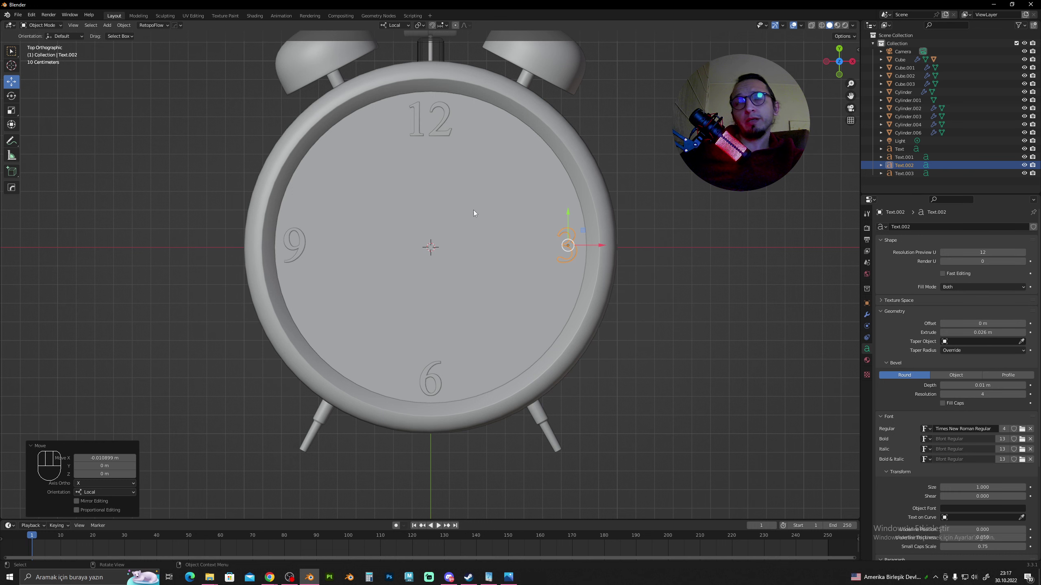
left_click(658, 135)
Add a plane mesh centred on the clock face
scroll("down", 3)
left_click_drag(514, 207, 521, 175)
left_click(625, 152)
scroll("down", 3)
left_click(244, 213)
key("shift+a")
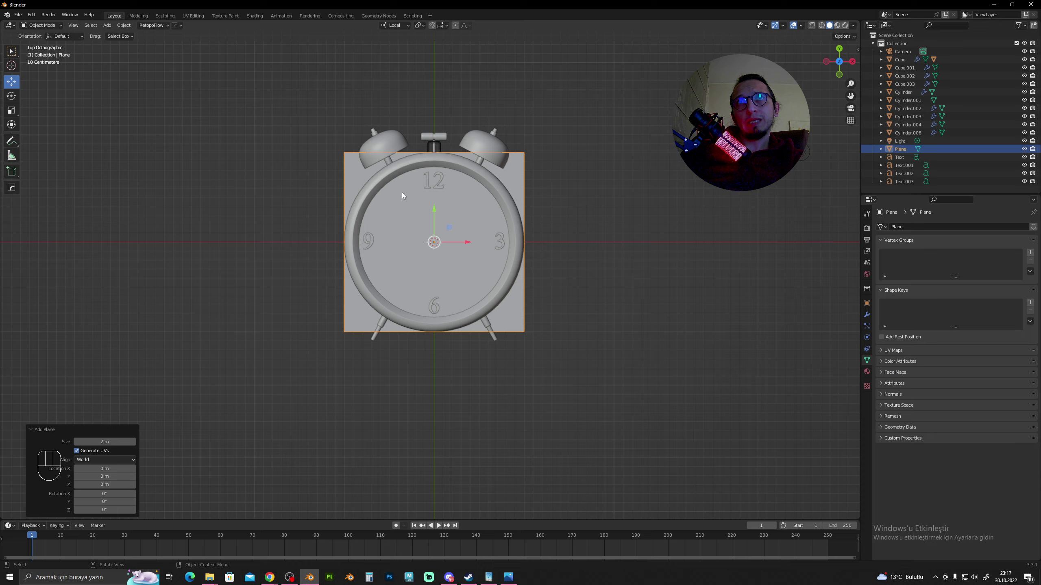
Isolate the plane in Local View and scale it along X into a narrow hand strip
left_click_drag(490, 232, 474, 225)
key("/")
scroll("down", 3)
left_click_drag(460, 240, 476, 256)
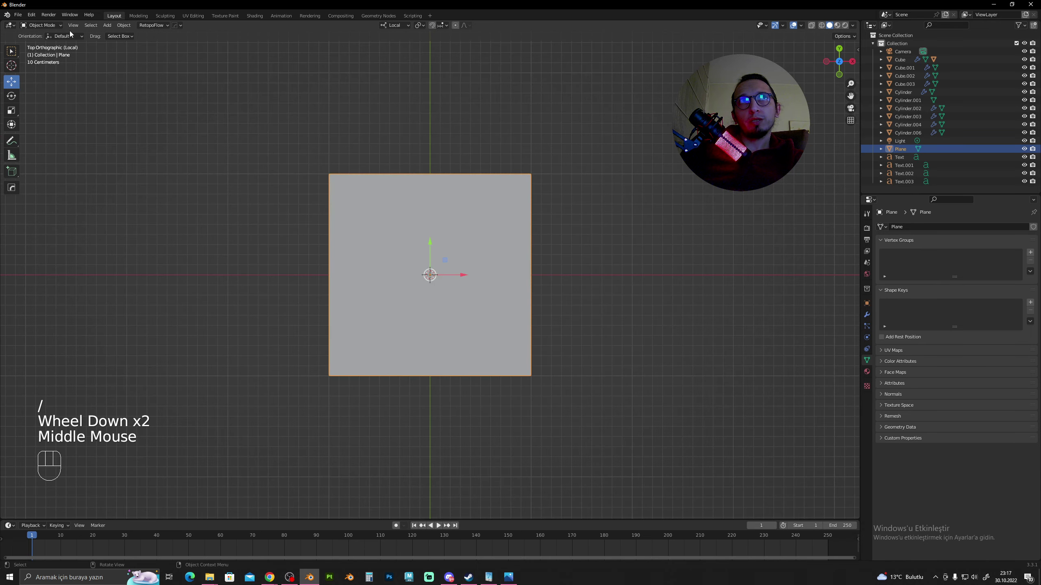
left_click(47, 25)
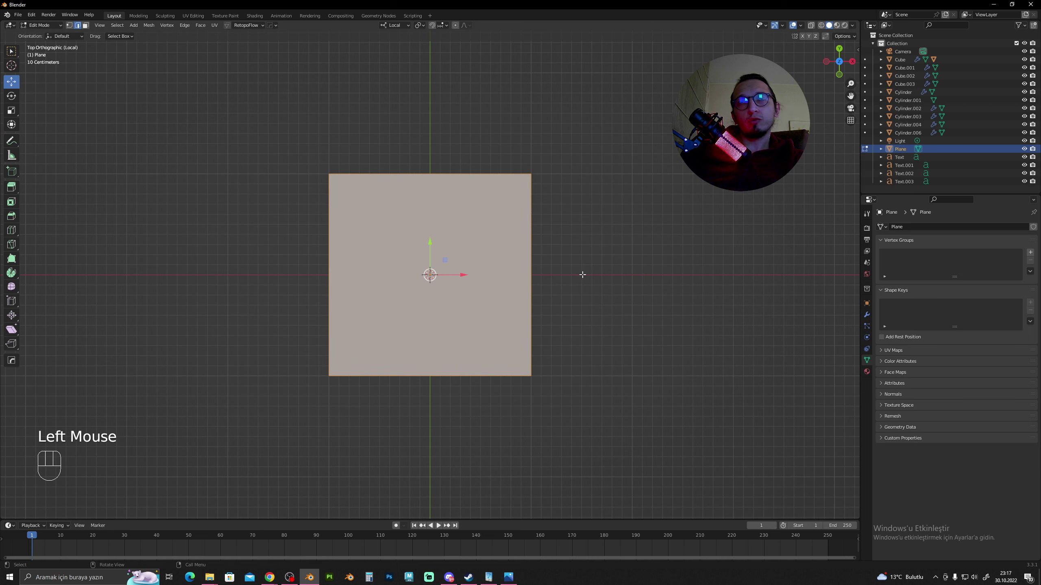
key("s")
key("x")
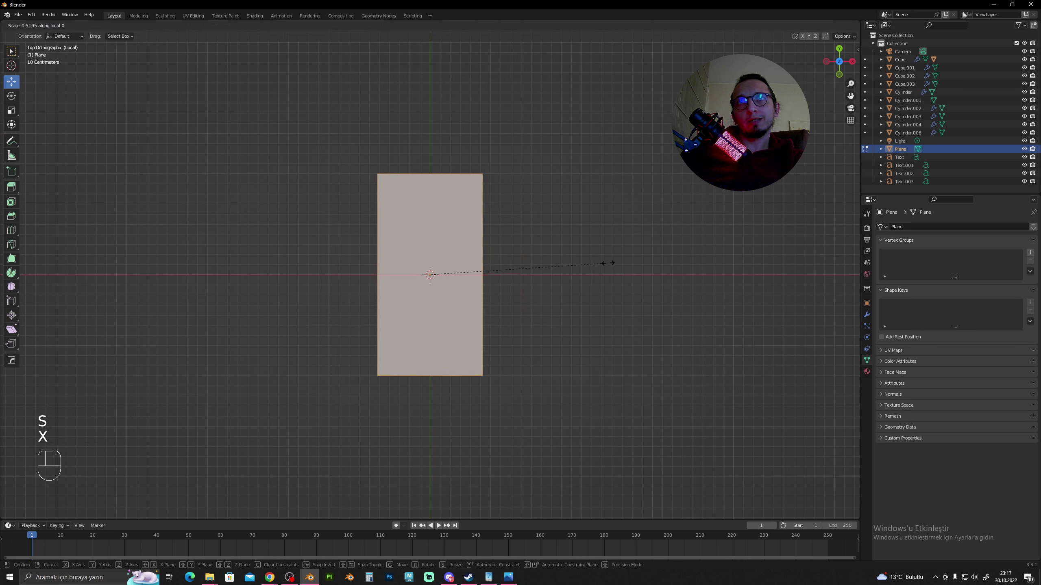
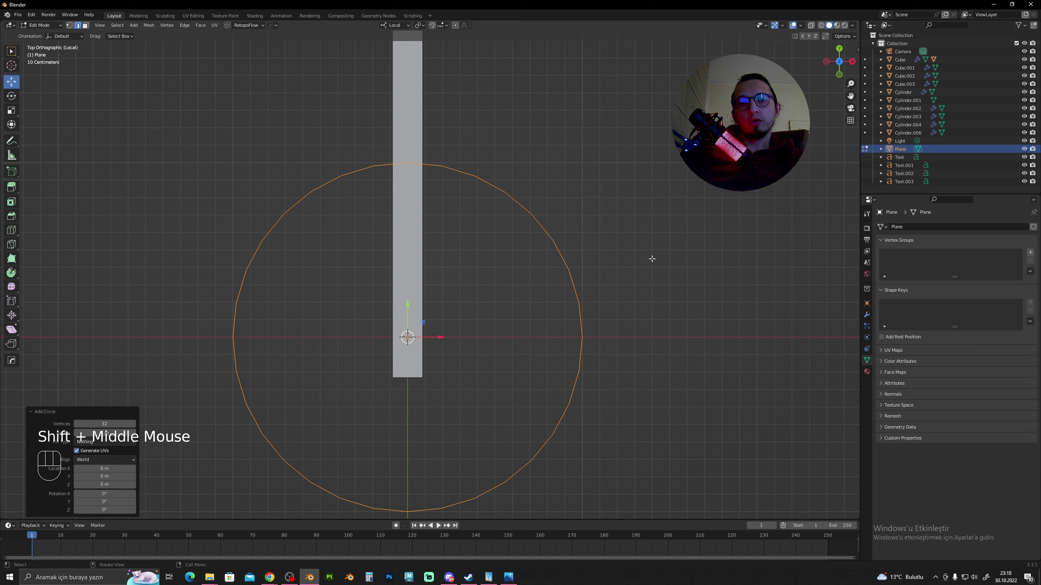
Fill the circle at the hand's base with a face and shrink the hand shape uniformly
key("f")
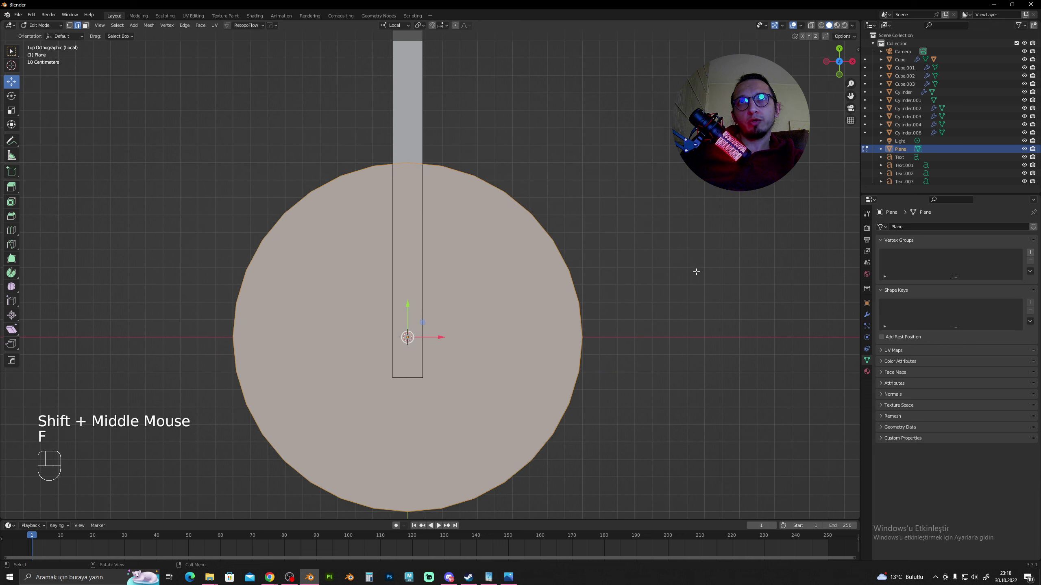
key("s")
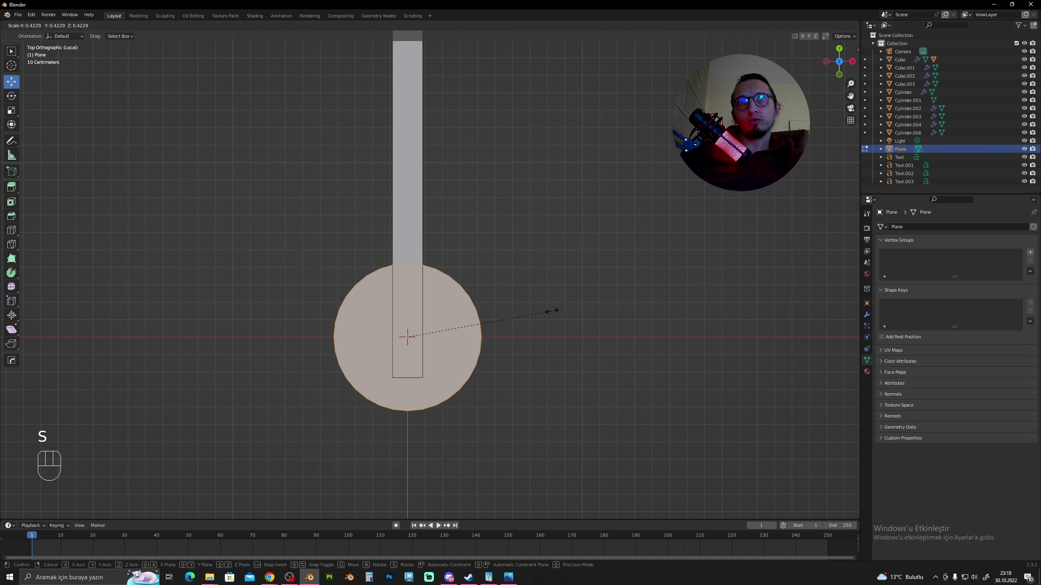
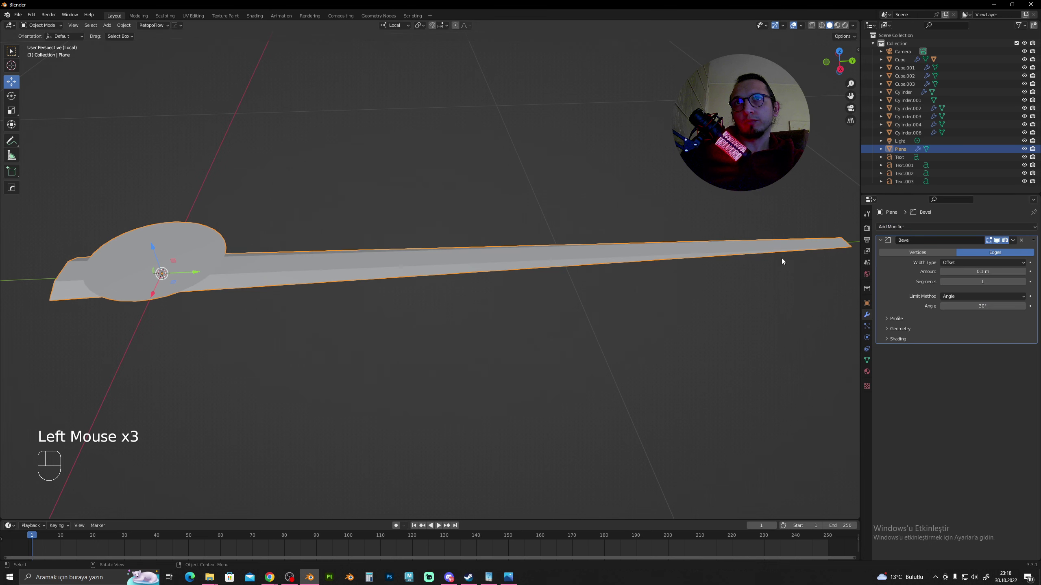
Apply the hand's scale with Ctrl+A and reduce the Bevel Amount to 0.007 m
middle_click(747, 256)
left_click_drag(735, 251, 604, 238)
key("ctrl+a")
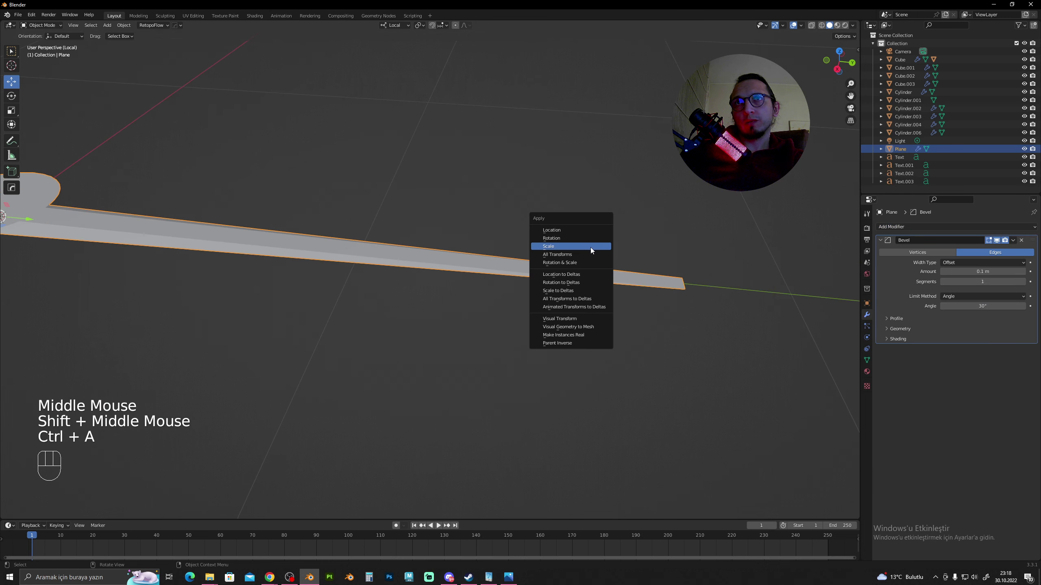
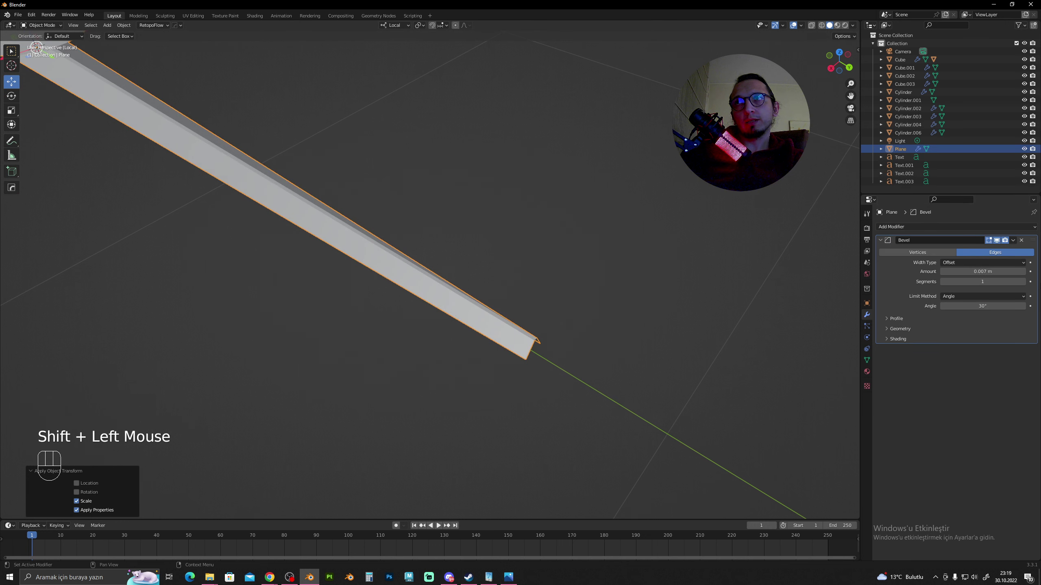
double_click(1026, 282)
scroll("down", 3)
left_click_drag(475, 221, 580, 229)
left_click_drag(517, 256, 548, 179)
scroll("up", 3)
middle_click(540, 185)
scroll("up", 3)
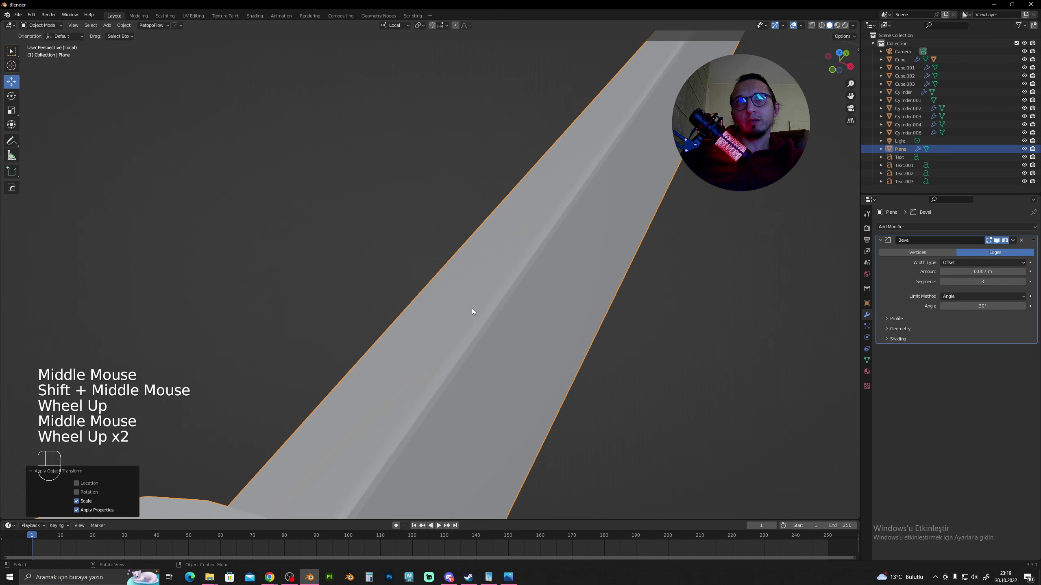
Inspect the bevelled hand from several angles, set Segments to 3 and collapse the modifier panel
left_click_drag(529, 283, 478, 236)
left_click(443, 181)
scroll("down", 3)
scroll("down", 3)
left_click_drag(554, 180, 524, 151)
scroll("up", 3)
left_click_drag(499, 158, 404, 149)
left_click_drag(391, 151, 416, 169)
left_click_drag(418, 168, 529, 185)
left_click_drag(522, 176, 463, 173)
left_click_drag(477, 169, 425, 168)
scroll("up", 3)
left_click_drag(472, 172, 458, 175)
left_click(502, 180)
left_click(456, 214)
left_click(881, 240)
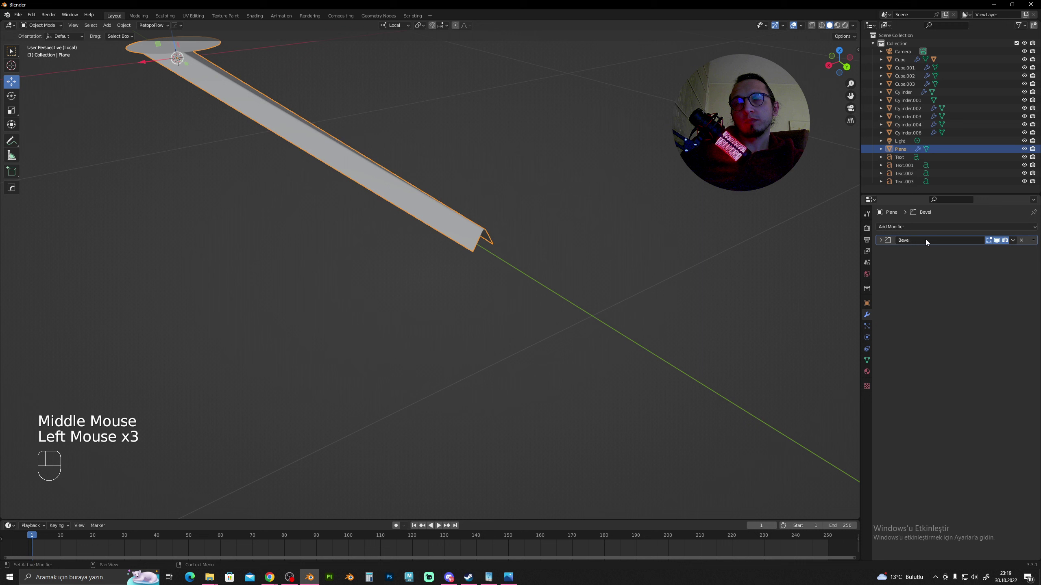
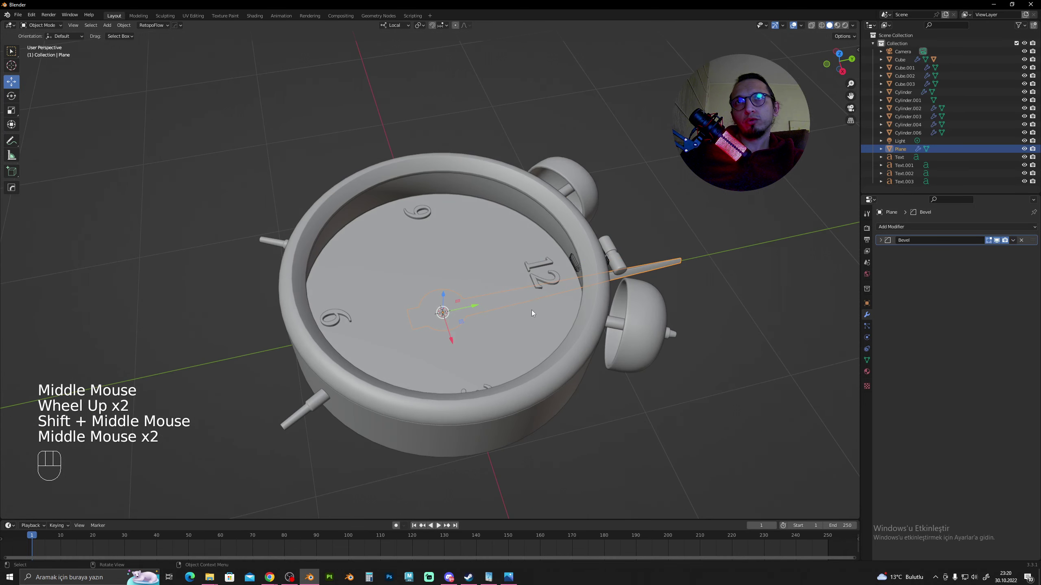
Scale the hand to its final long length with repeated S adjustments
key("s")
left_click(511, 313)
left_click(443, 296)
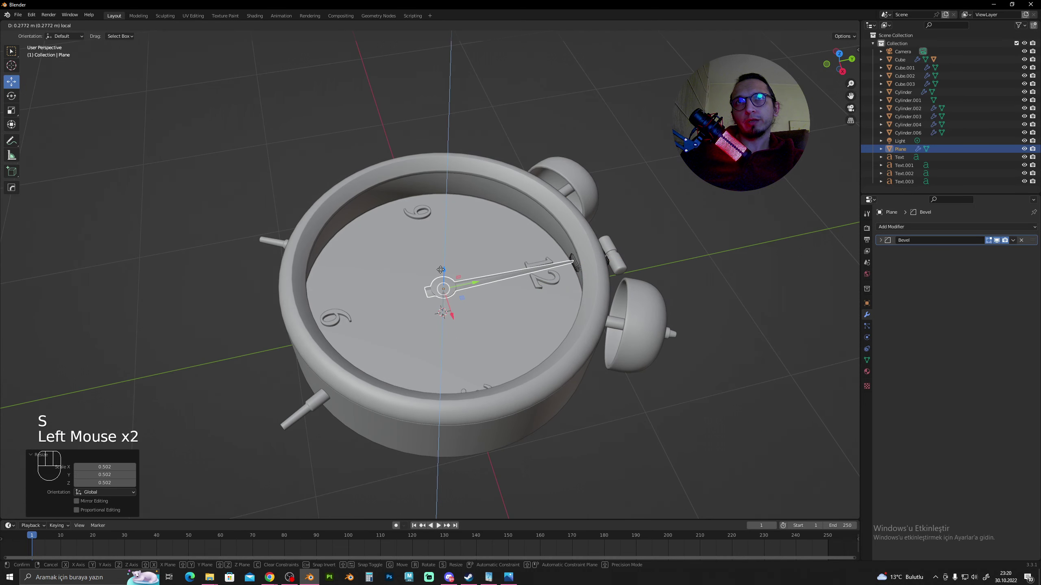
key("s")
left_click(516, 290)
left_click_drag(493, 296, 563, 337)
scroll("up", 3)
left_click_drag(503, 280, 540, 334)
key("s")
left_click(573, 334)
Position the long hand so it points at 12 from the dial centre
left_click_drag(536, 332, 453, 274)
scroll("up", 3)
left_click_drag(411, 290, 484, 274)
middle_click(489, 273)
scroll("up", 3)
left_click(461, 217)
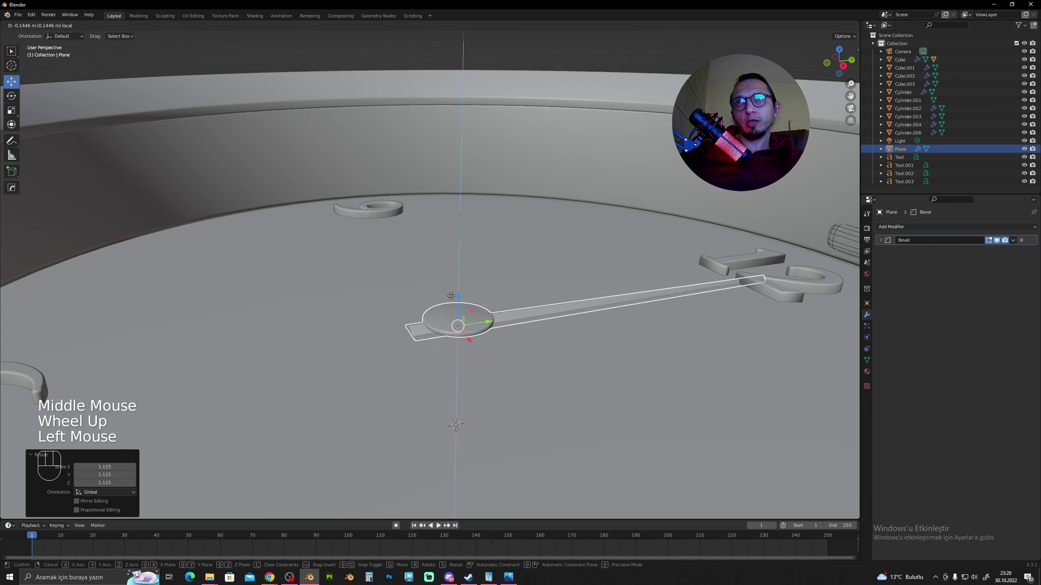
left_click_drag(458, 264, 514, 319)
scroll("down", 3)
Duplicate the hand with Shift+D and rotate the copy toward 3
key("shift+d")
left_click_drag(514, 248, 498, 199)
key("r")
left_click(549, 298)
scroll("up", 3)
left_click_drag(545, 283, 547, 263)
left_click_drag(548, 263, 620, 271)
Scale the copy into a shorter hand and nudge it toward the dial centre
key("s")
left_click(586, 273)
left_click_drag(504, 272, 486, 232)
scroll("up", 3)
left_click_drag(486, 274, 456, 267)
scroll("up", 3)
left_click(490, 289)
scroll("down", 3)
left_click_drag(476, 283, 515, 324)
scroll("down", 3)
scroll("down", 3)
middle_click(518, 269)
Select the short hand and fine-tune its placement at the dial centre
left_click(667, 185)
left_click(439, 224)
left_click(476, 274)
left_click(444, 215)
left_click(671, 201)
scroll("down", 3)
left_click_drag(547, 286, 550, 273)
left_click_drag(538, 261, 487, 216)
scroll("up", 3)
left_click_drag(558, 215, 502, 238)
left_click_drag(507, 240, 542, 239)
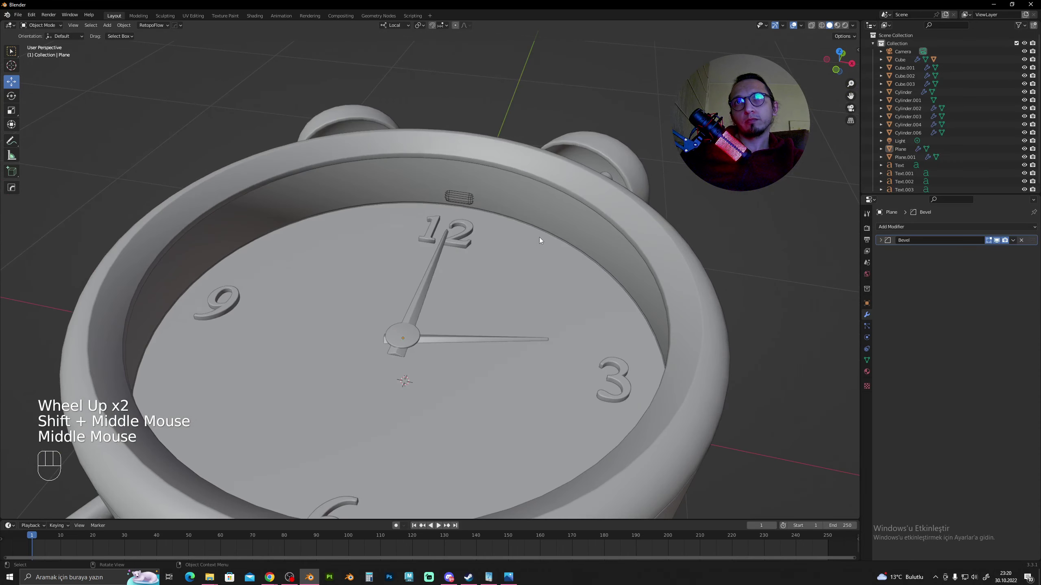
Check both hands from several angles and settle their final positions
scroll("down", 3)
left_click_drag(563, 295, 572, 331)
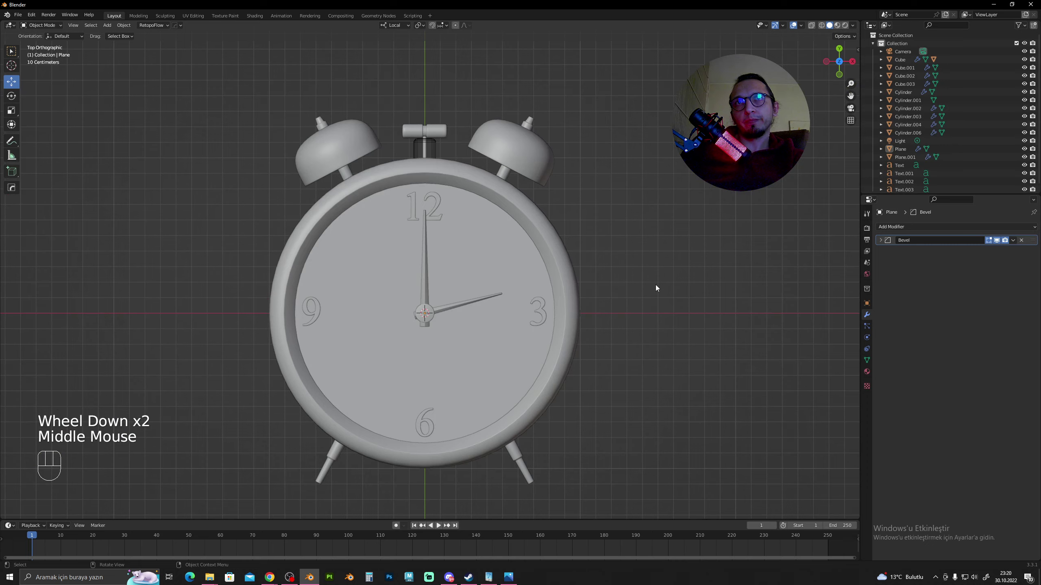
left_click_drag(599, 292, 621, 263)
left_click_drag(609, 263, 583, 224)
left_click(534, 263)
left_click_drag(524, 272, 536, 241)
middle_click(557, 251)
left_click(671, 254)
scroll("down", 3)
left_click(618, 232)
Add a Circle mesh sized to the rim and fill it as the glass disc
key("shift+a")
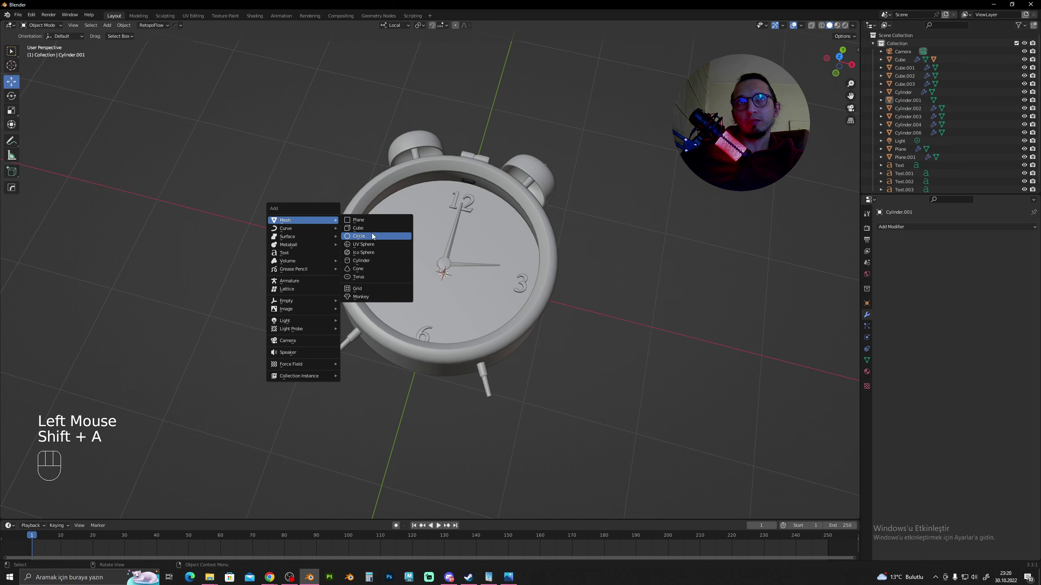
left_click_drag(434, 242, 436, 245)
middle_click(439, 252)
left_click(448, 259)
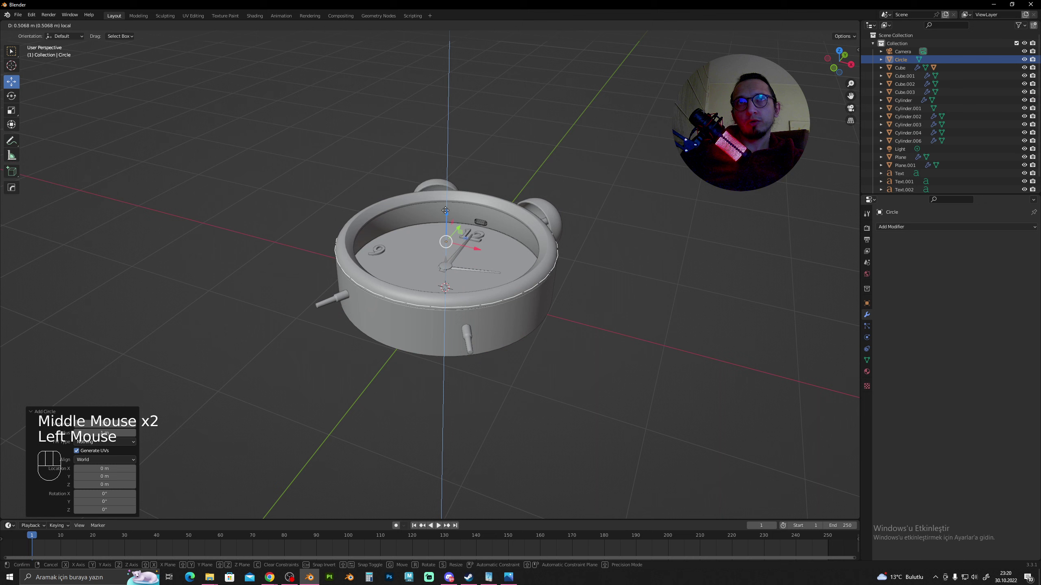
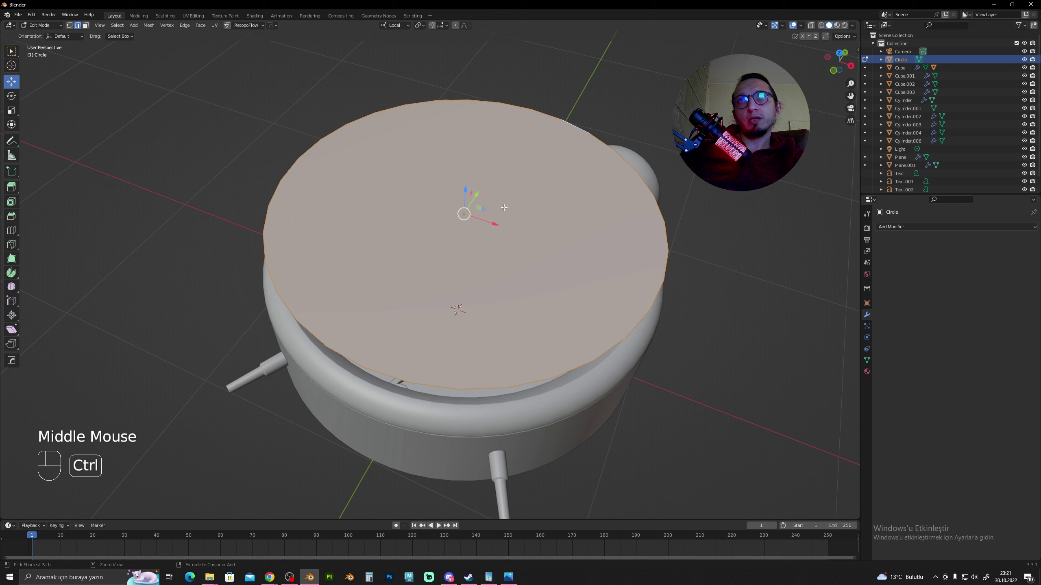
key("ctrl+z")
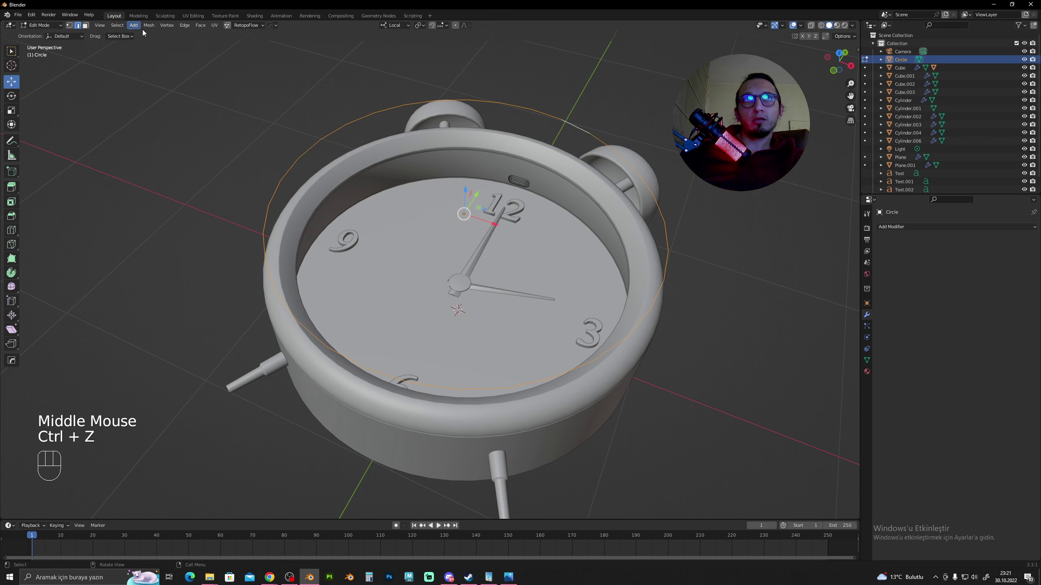
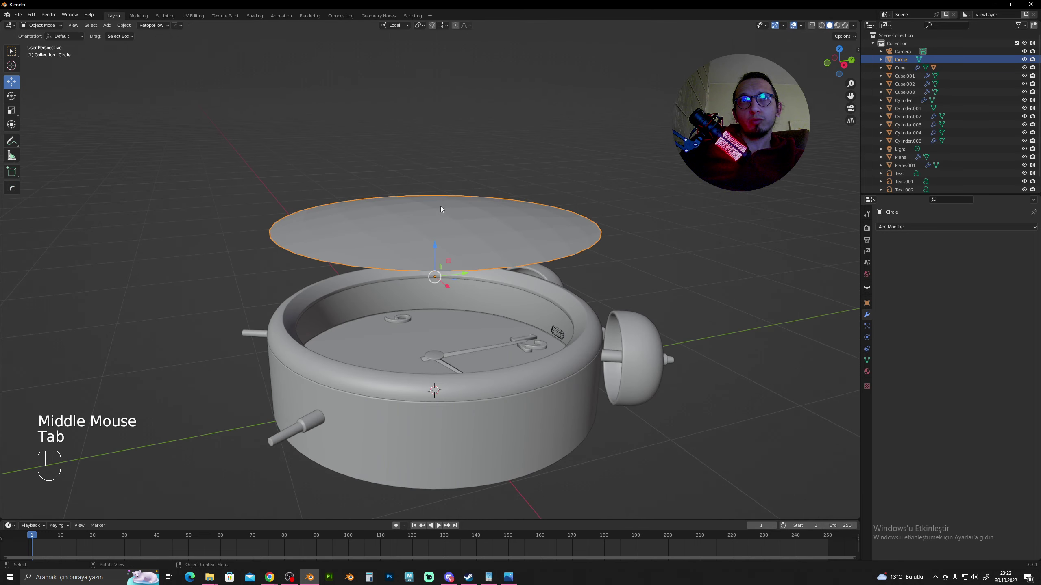
Lower the glass disc along Z until it rests on the clock rim
left_click_drag(429, 239, 412, 227)
left_click(426, 232)
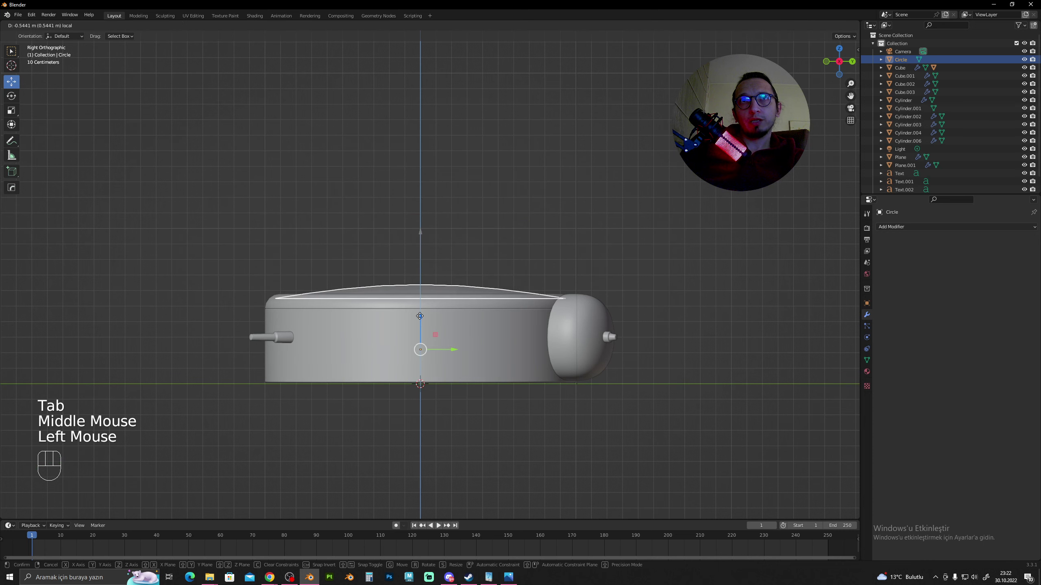
left_click_drag(423, 301, 513, 325)
left_click_drag(508, 316, 411, 269)
scroll("up", 3)
left_click_drag(450, 262, 474, 254)
scroll("up", 3)
middle_click(454, 259)
Rename the glass disc object to 'Cam' in the Outliner
left_click(321, 338)
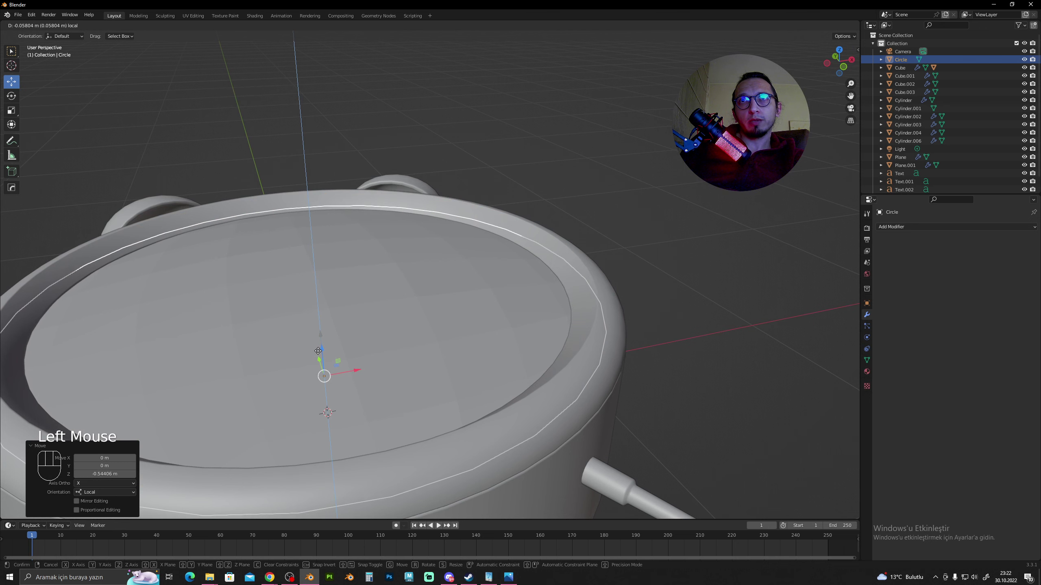
left_click_drag(350, 317, 339, 356)
scroll("down", 3)
left_click_drag(380, 299, 364, 238)
right_click(394, 251)
left_click(467, 180)
left_click_drag(422, 267, 429, 307)
left_click(408, 265)
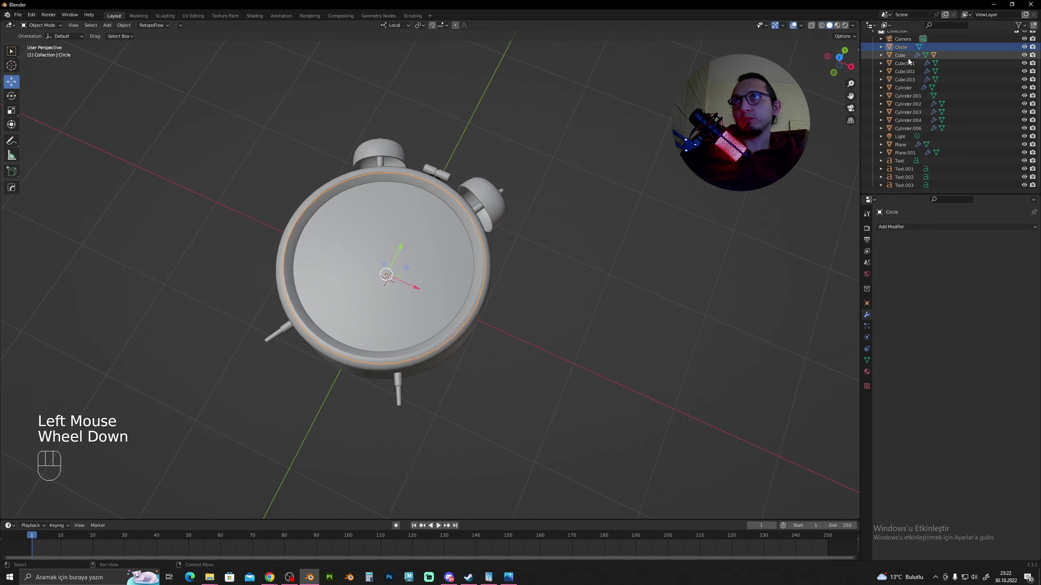
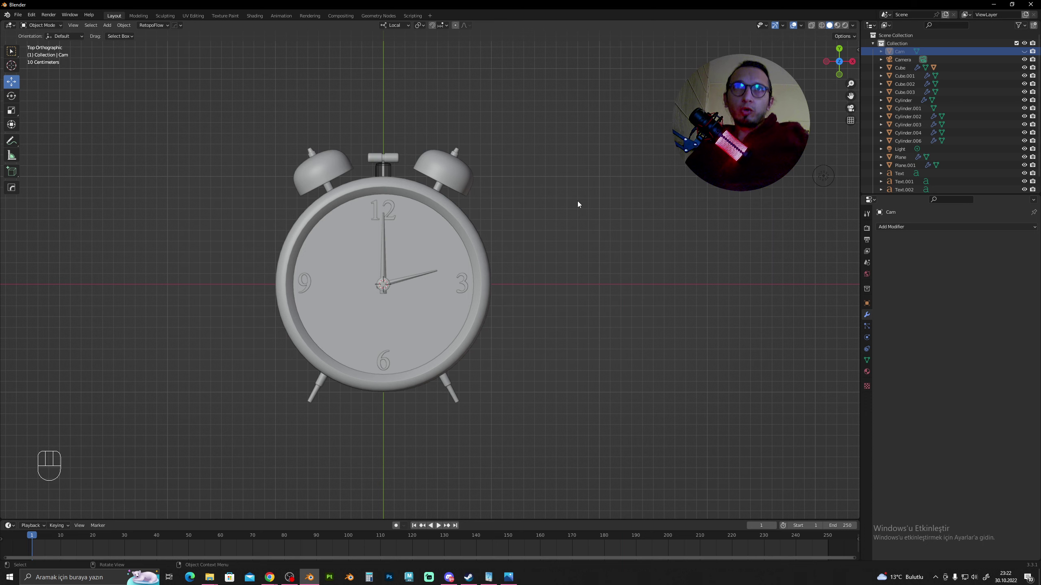
Hide the Cam glass disc so the dial is exposed
left_click_drag(502, 307, 466, 277)
left_click_drag(422, 271, 443, 300)
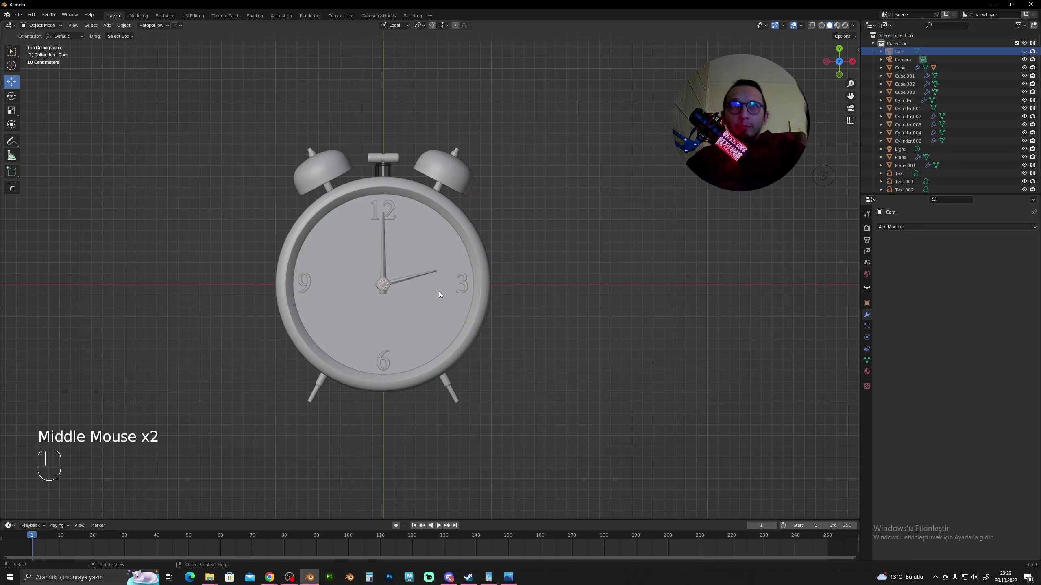
scroll("up", 3)
left_click_drag(440, 239, 506, 225)
middle_click(546, 224)
left_click(659, 204)
scroll("down", 3)
Add a Plane and scale it along X into a thin tick strip
key("shift+a")
scroll("up", 3)
middle_click(538, 280)
key("s")
key("x")
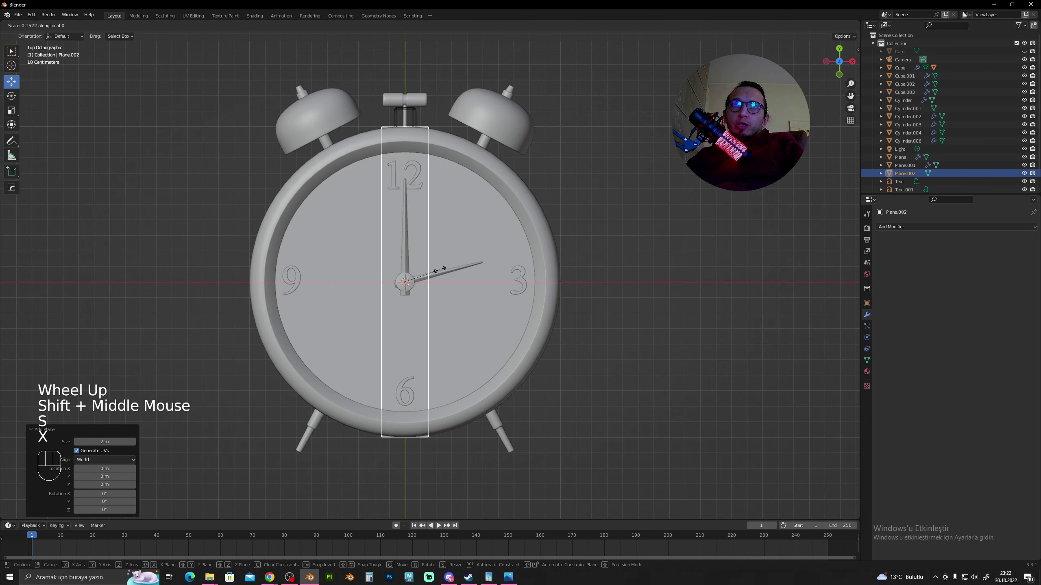
left_click(420, 271)
Move the tick strip up along Y away from the dial centre
left_click_drag(429, 270, 389, 241)
left_click_drag(408, 230, 431, 274)
left_click_drag(433, 279, 422, 277)
left_click(413, 301)
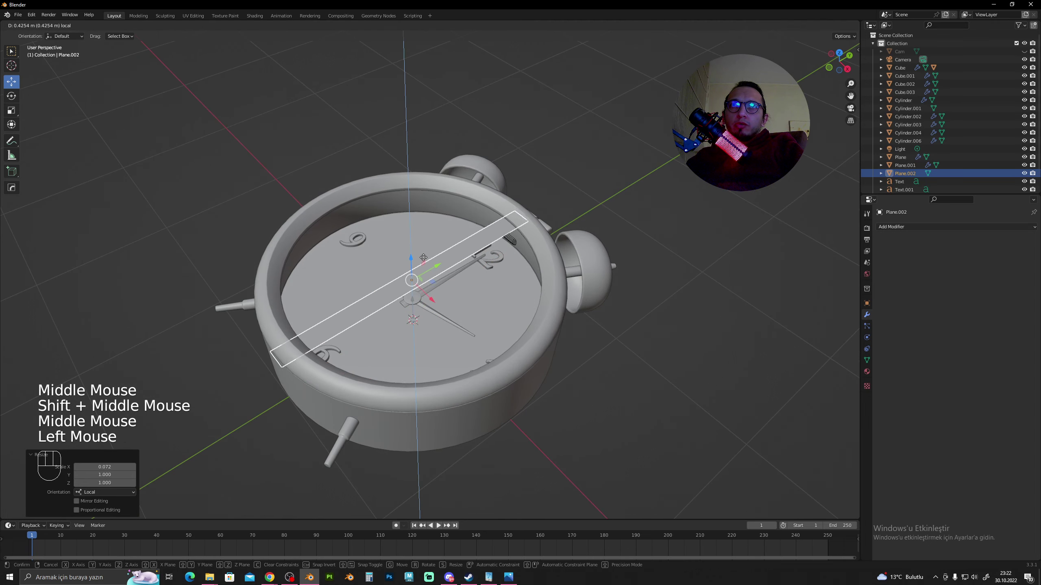
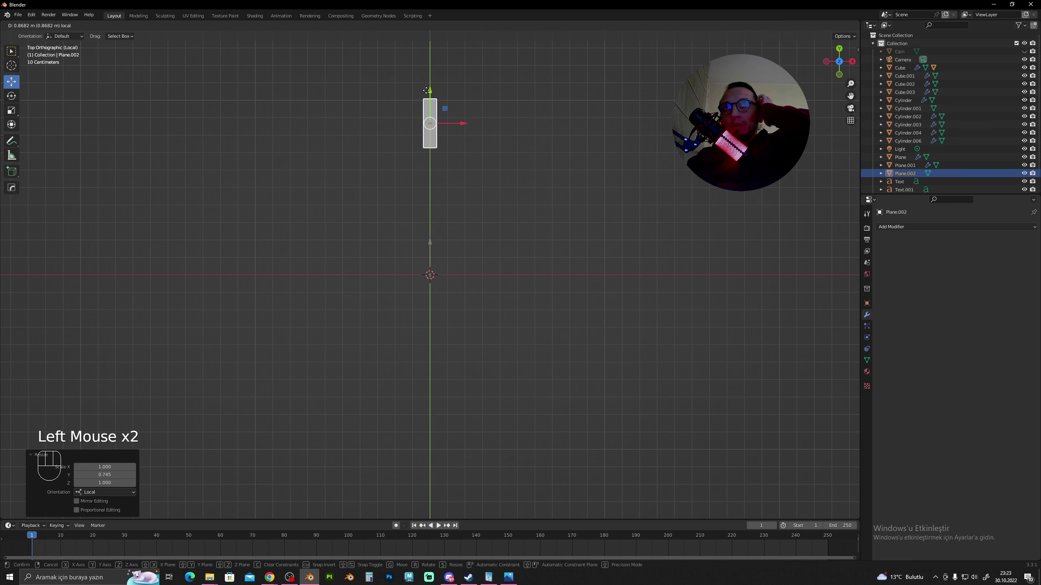
Shorten the strip into a small tick piece and start adding an Empty
scroll("up", 3)
left_click_drag(463, 221, 464, 269)
key("ctrl+z")
left_click(485, 255)
key("shift+a")
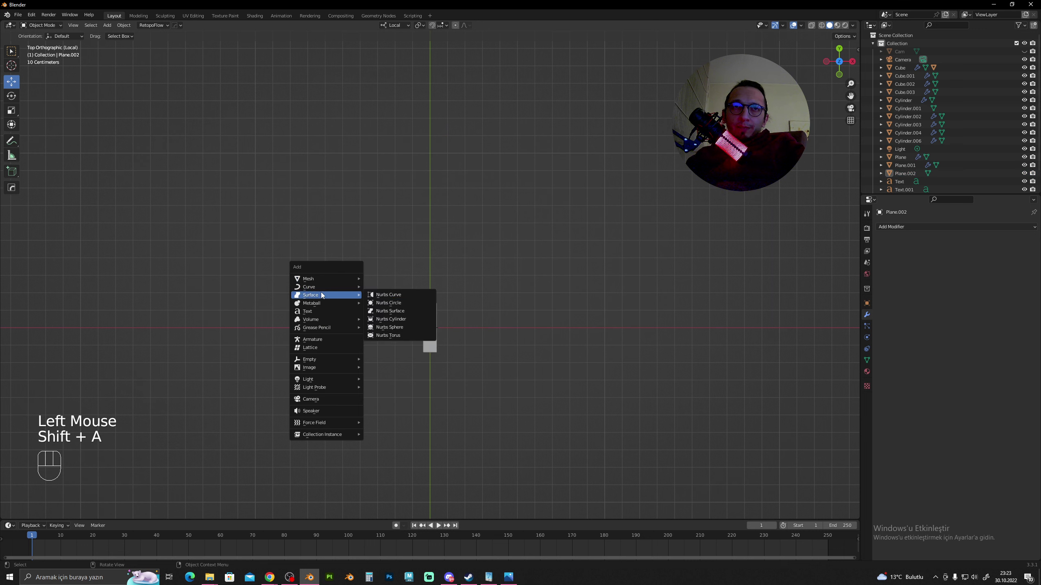
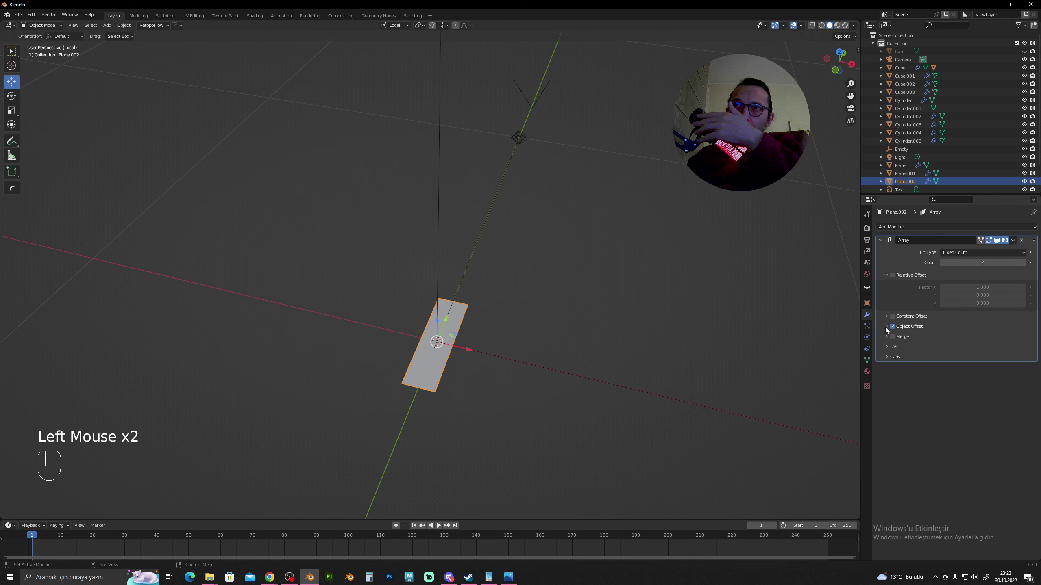
Set the tick's Array modifier Object Offset to the Empty
left_click(888, 330)
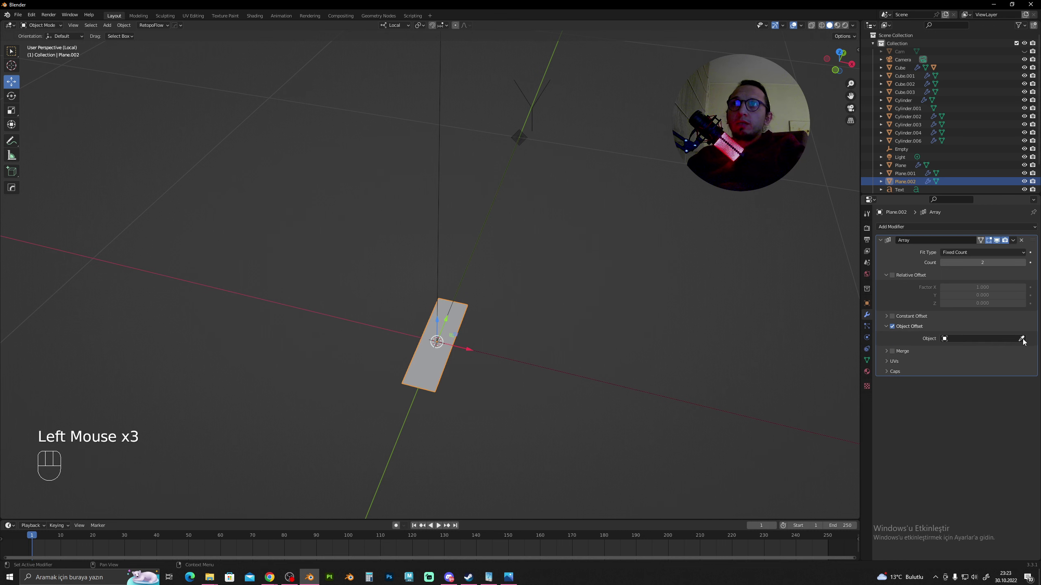
left_click(1025, 340)
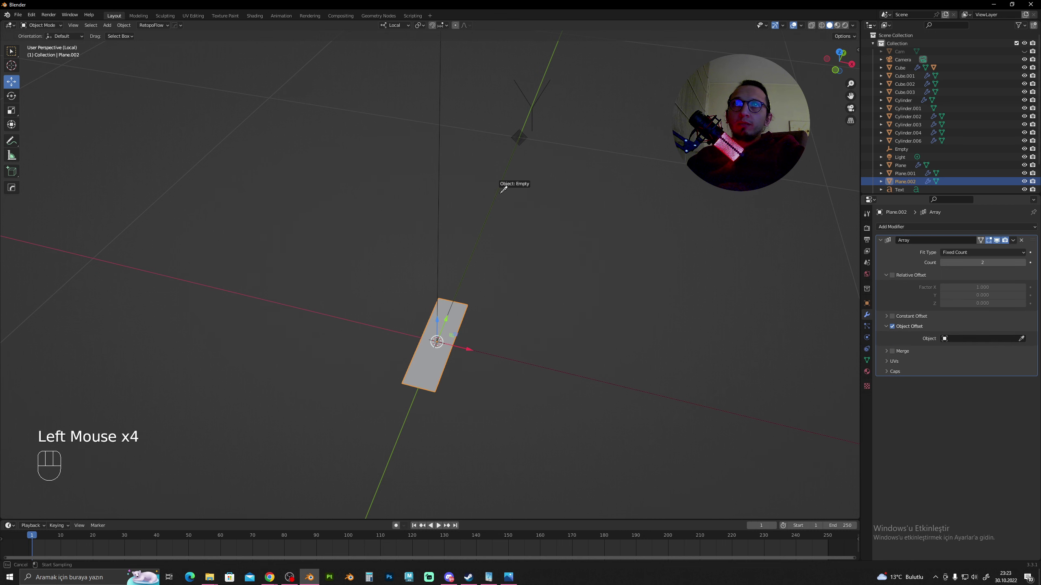
scroll("down", 3)
left_click(538, 270)
scroll("up", 3)
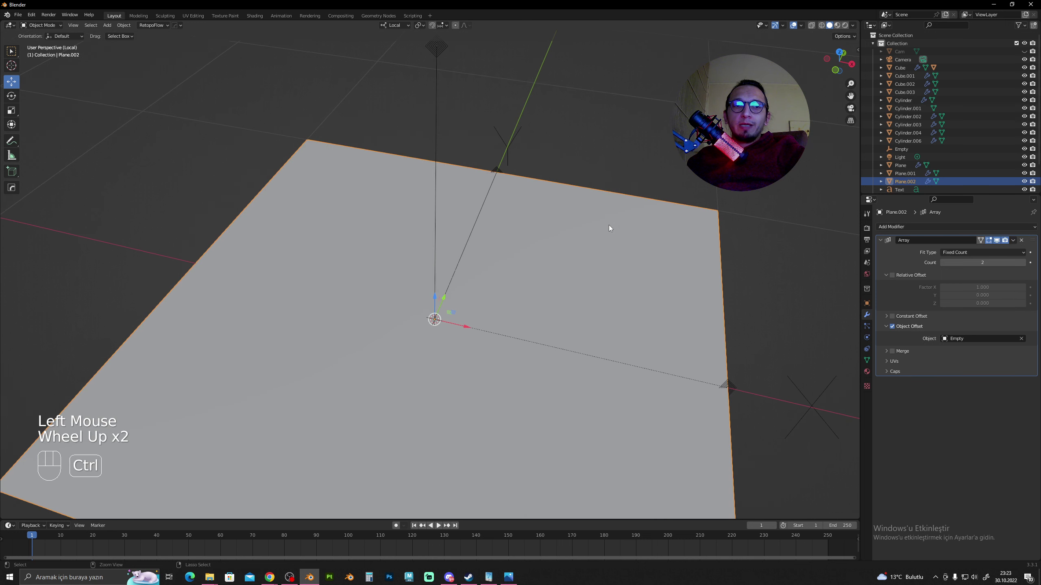
Apply the tick's scale, shift its mesh up, and rotate the Empty to swing the copy
key("ctrl+a")
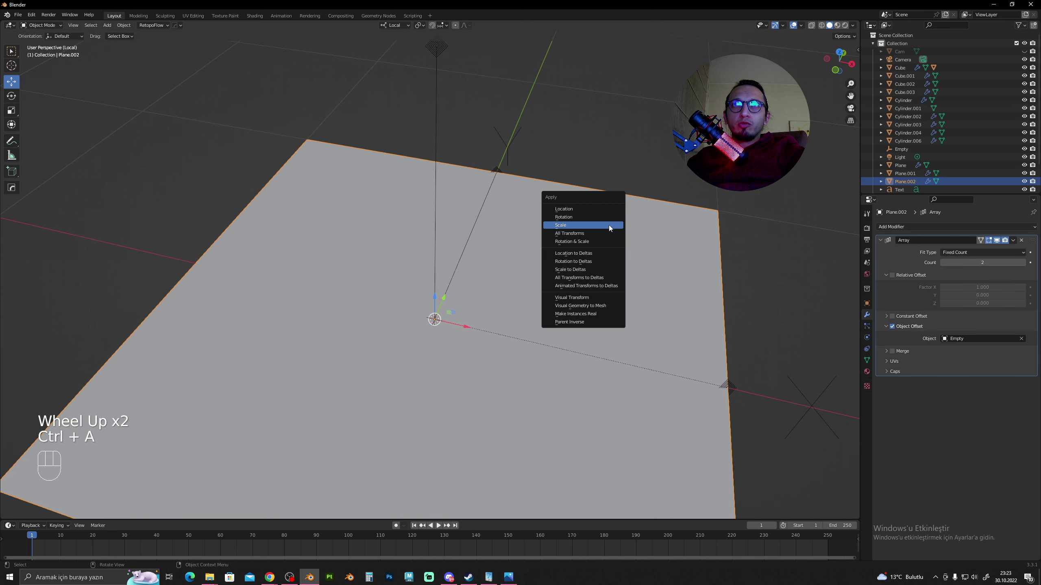
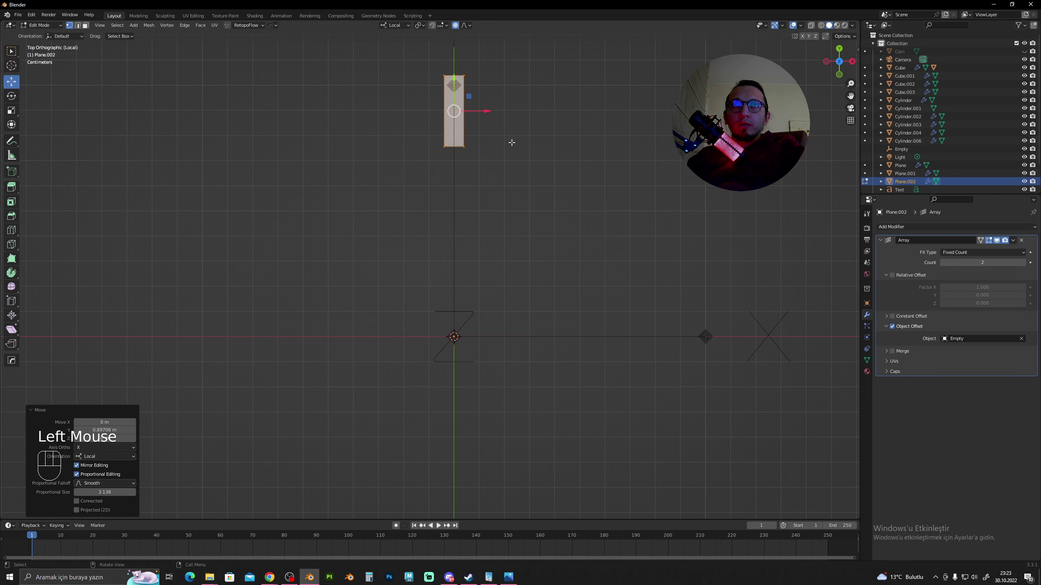
key("Tab")
left_click(456, 224)
key("r")
left_click(603, 248)
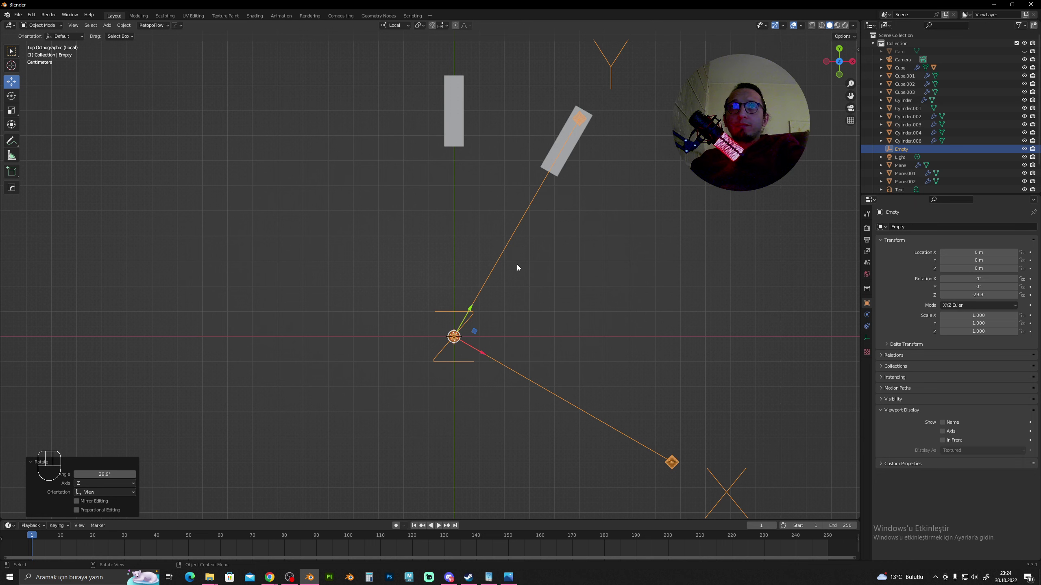
Raise the tick's Array count to 60 copies with the N panel shown
scroll("down", 3)
middle_click(544, 247)
key("n")
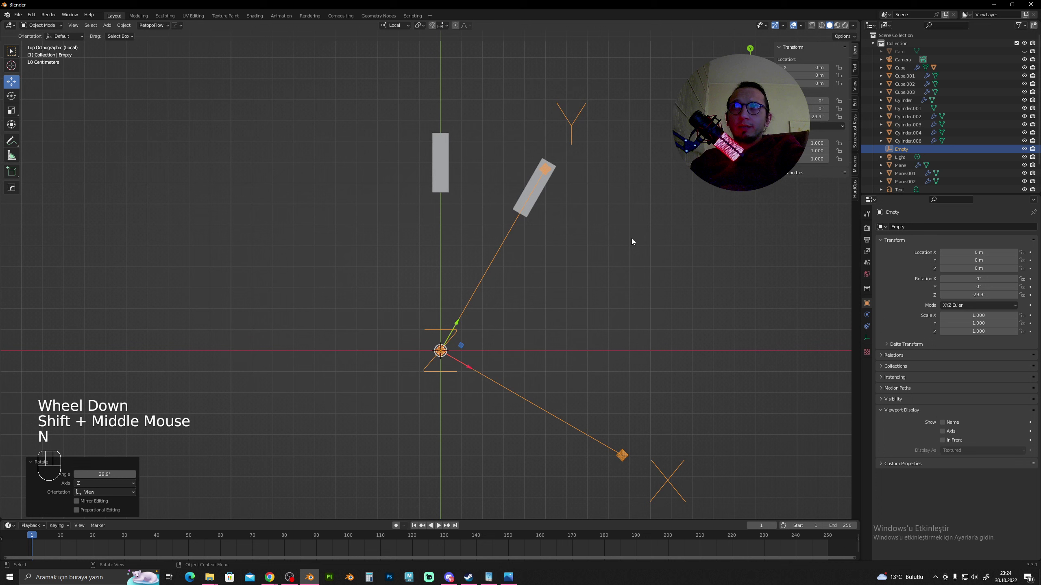
left_click(616, 245)
left_click(510, 242)
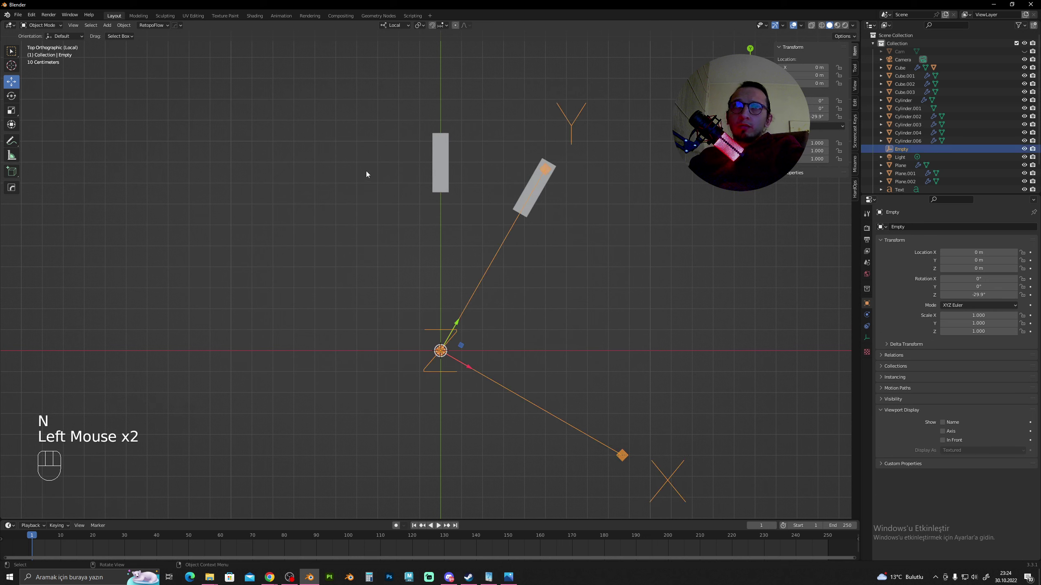
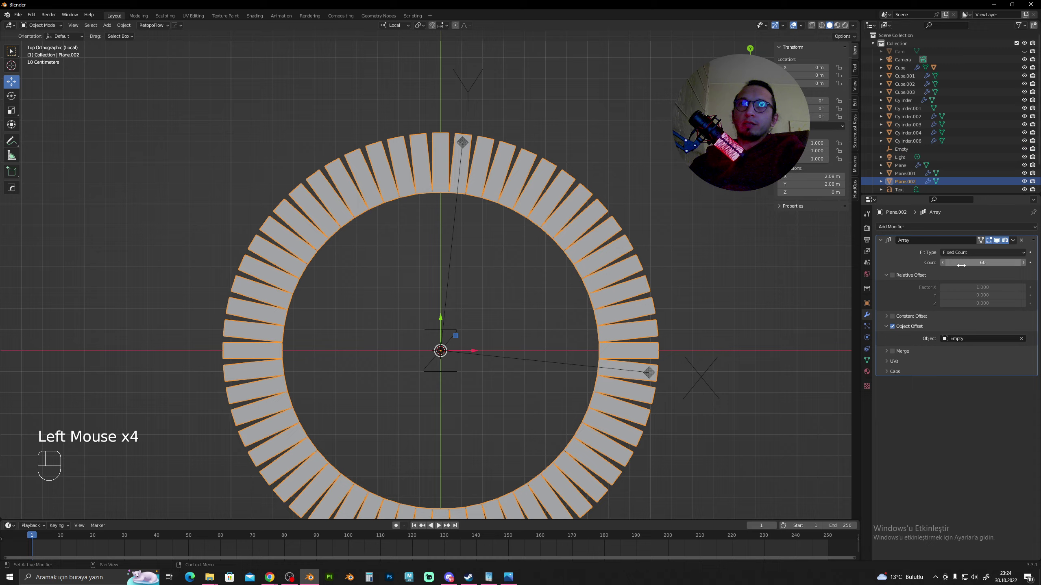
scroll("down", 3)
scroll("up", 3)
left_click_drag(539, 227, 534, 257)
Shrink the tick mesh in Edit Mode and select the Empty for its 6° Z rotation
key("Tab")
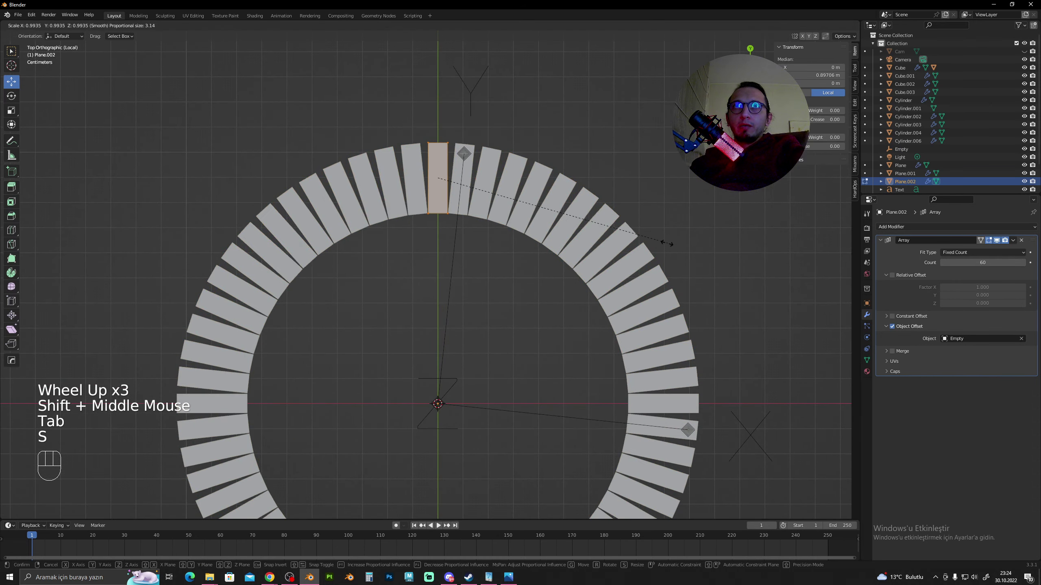
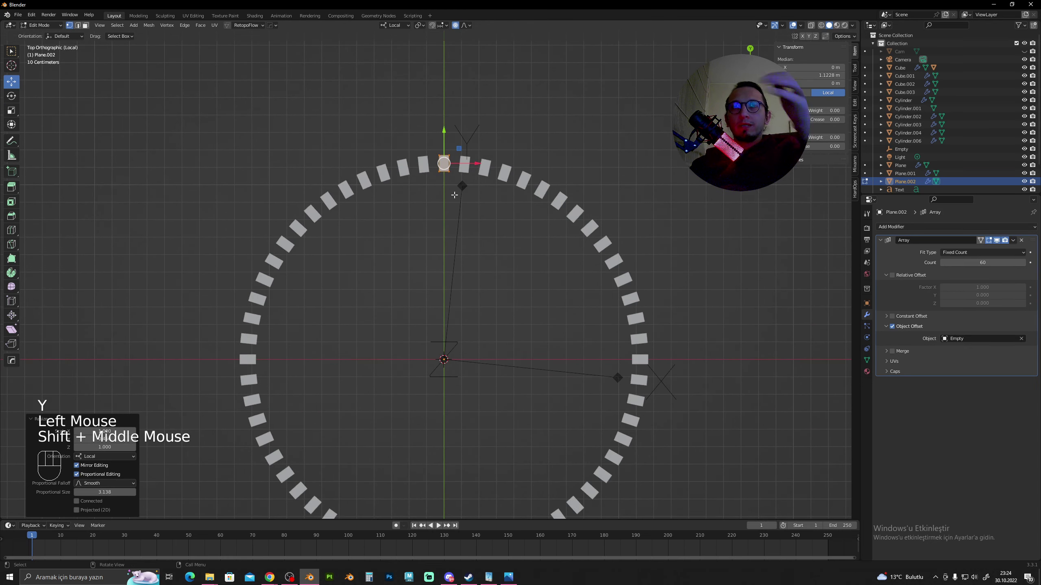
scroll("down", 3)
scroll("up", 3)
key("Tab")
left_click(472, 213)
left_click(464, 211)
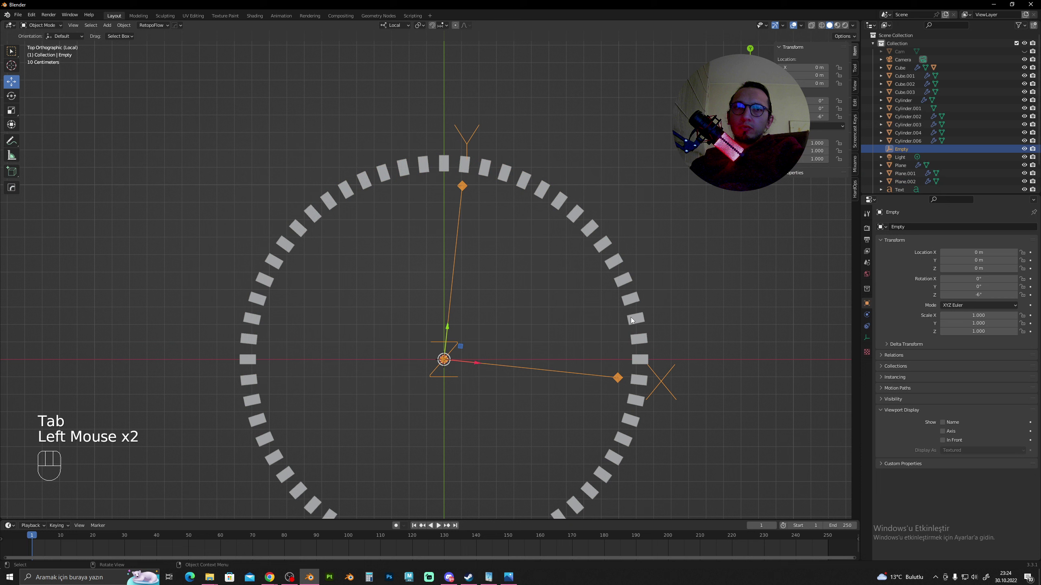
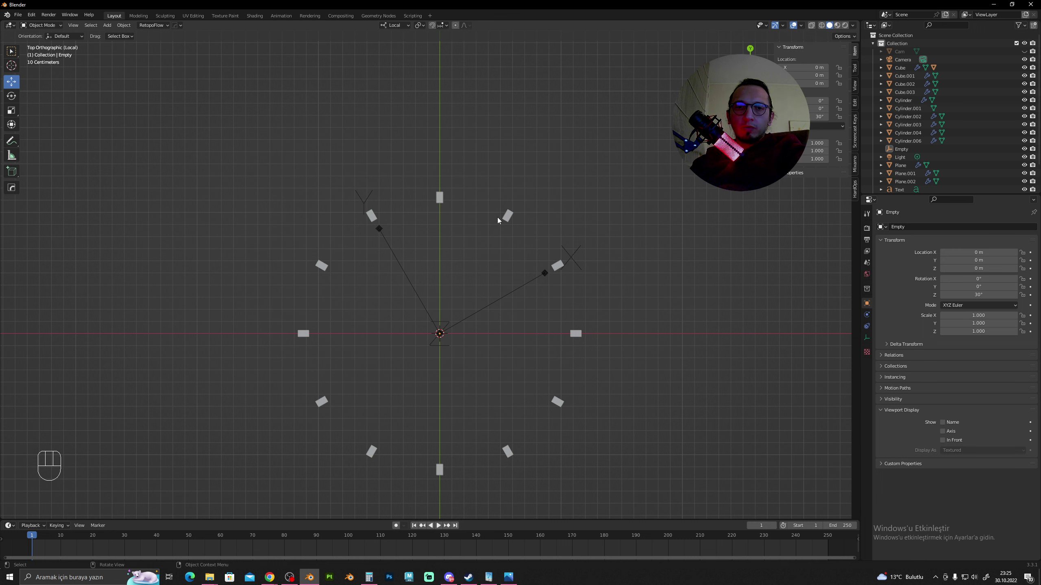
With twelve ticks 30° apart, exit Local View to show the whole clock
scroll("up", 3)
left_click(450, 185)
key("/")
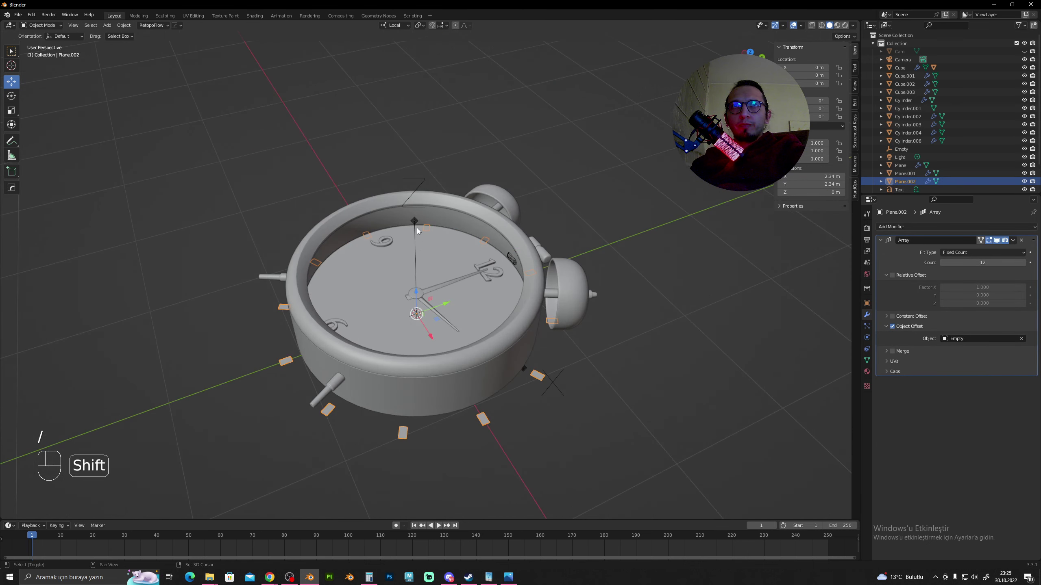
Inspect the solidified, beveled hour markers and view the clock face from above
middle_click(497, 263)
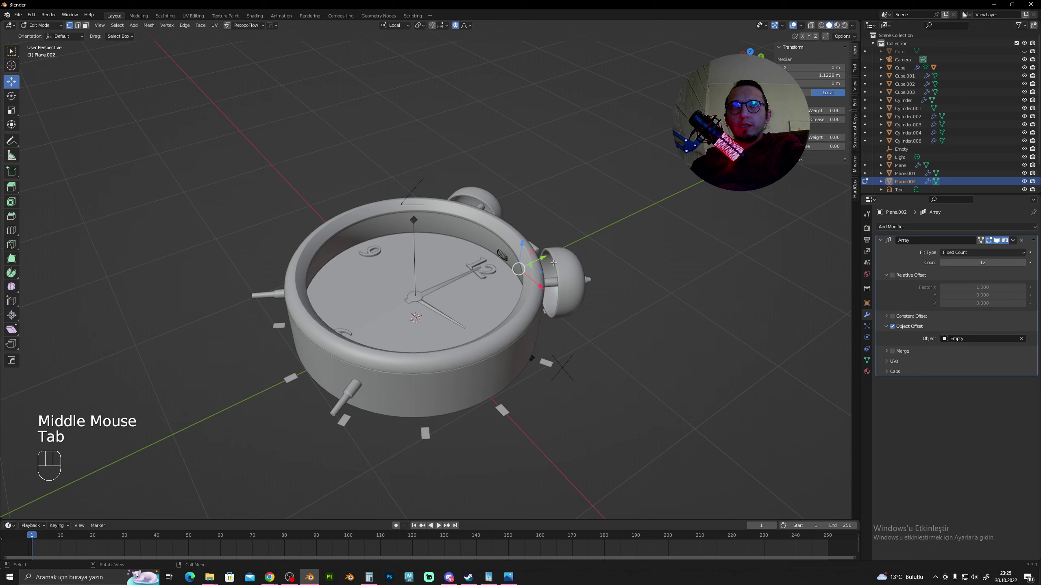
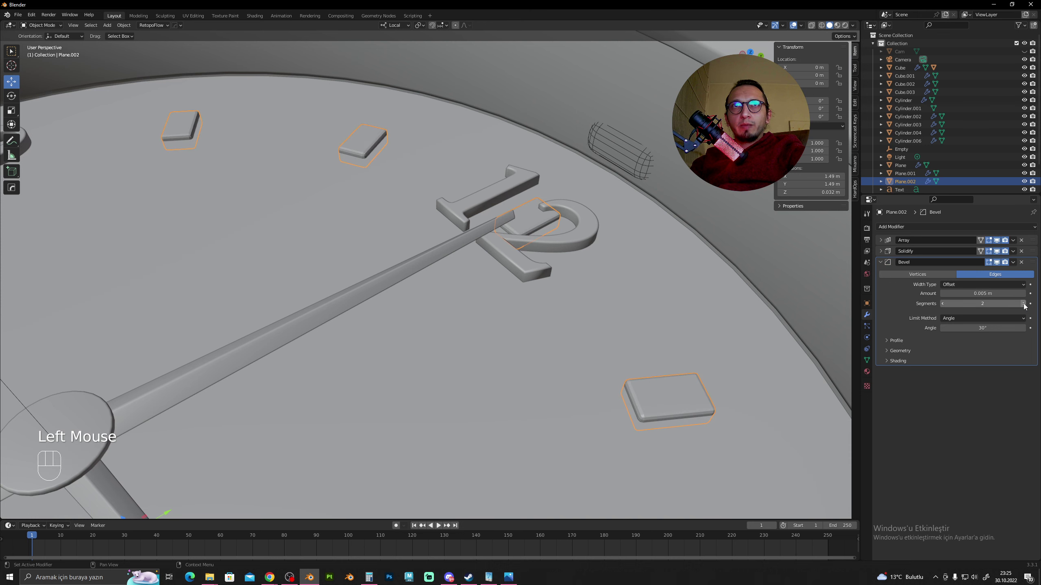
scroll("down", 3)
left_click_drag(529, 236, 569, 265)
scroll("down", 3)
middle_click(480, 208)
scroll("down", 3)
left_click_drag(452, 259, 455, 223)
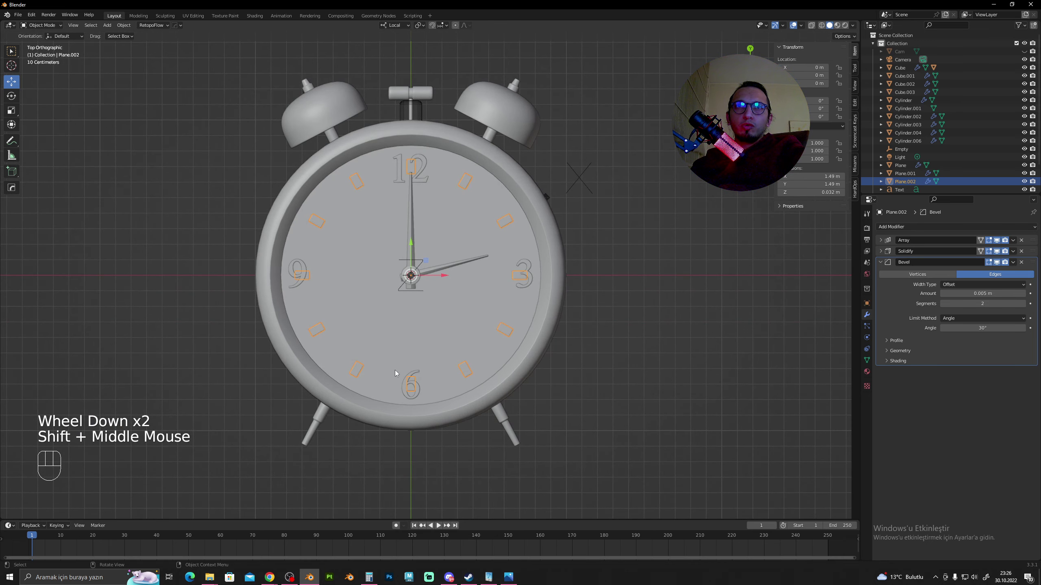
Scale the tick mesh narrower in Edit Mode so the marks become slim bars aimed at the centre
scroll("up", 3)
scroll("down", 3)
scroll("up", 3)
left_click_drag(444, 116, 454, 175)
scroll("up", 3)
left_click_drag(447, 176, 447, 200)
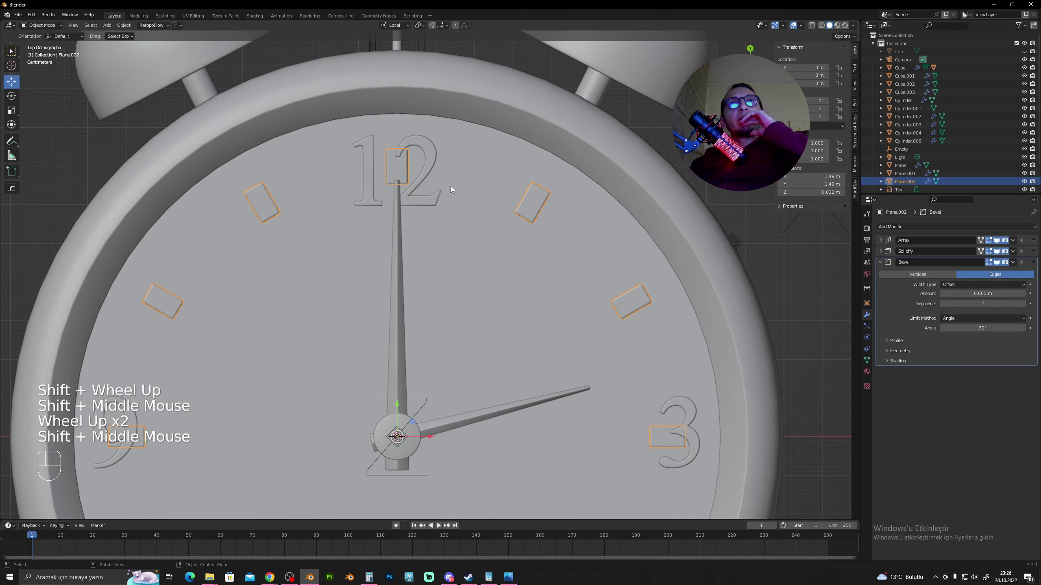
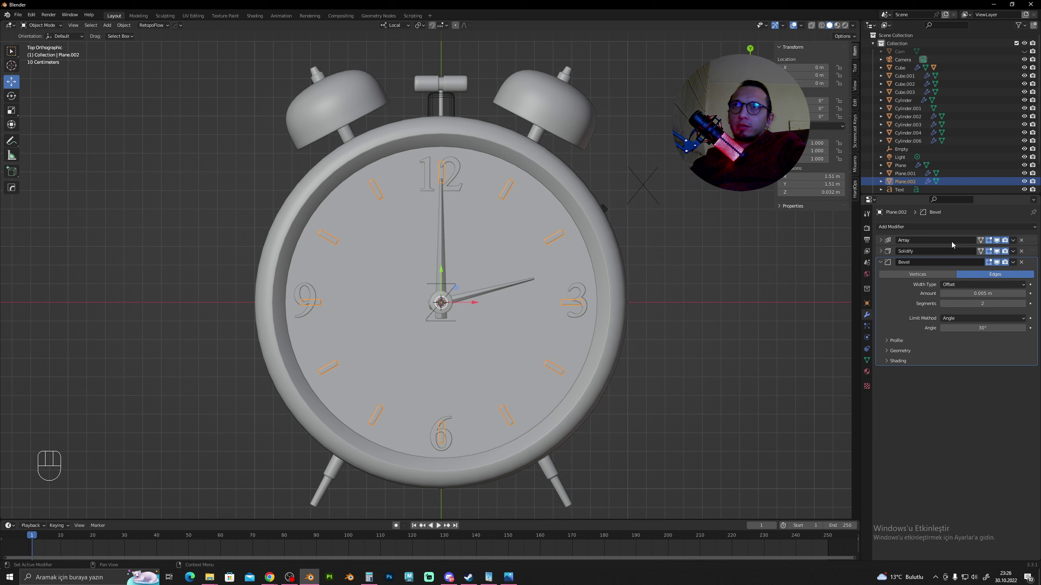
Collapse the modifier panels and re-expand the Array modifier showing count 12 with the Empty offset
left_click(882, 263)
left_click(1031, 244)
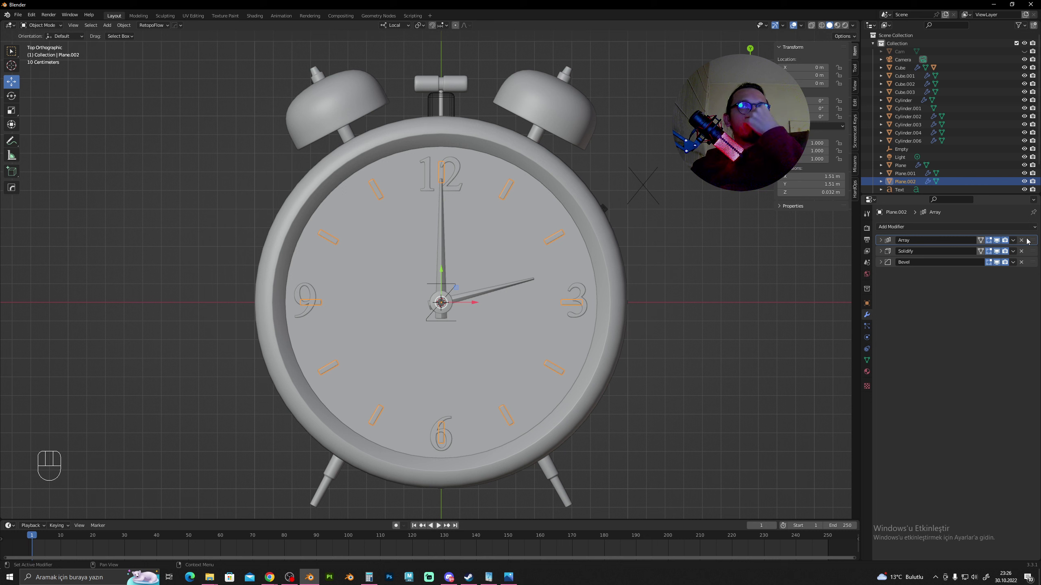
scroll("up", 3)
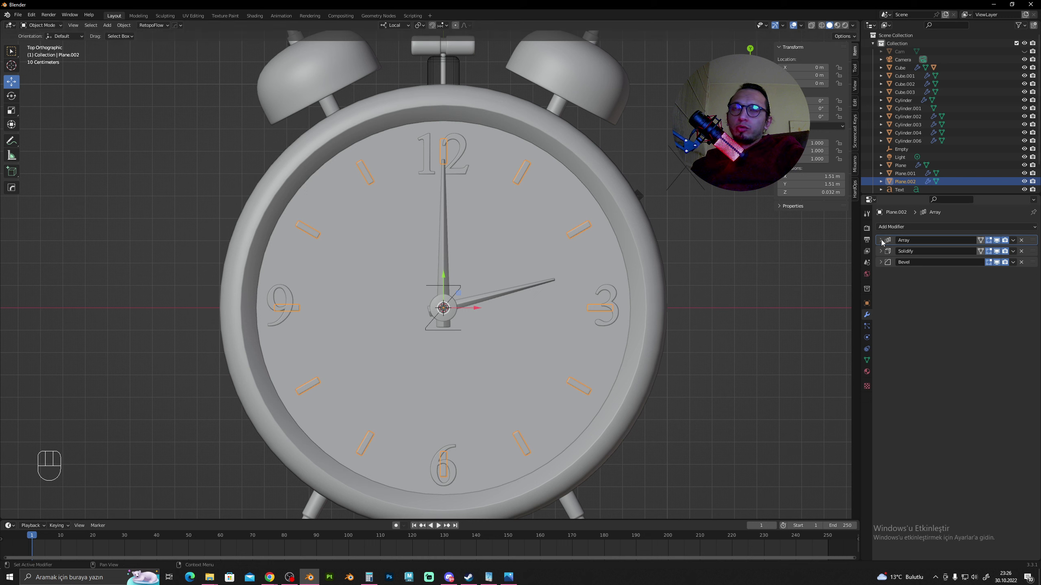
left_click(882, 242)
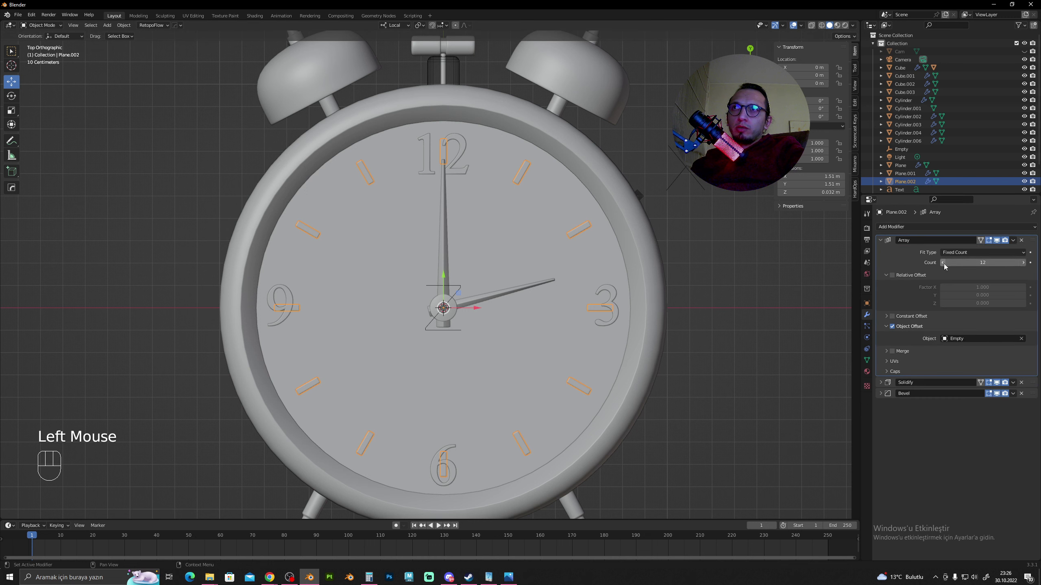
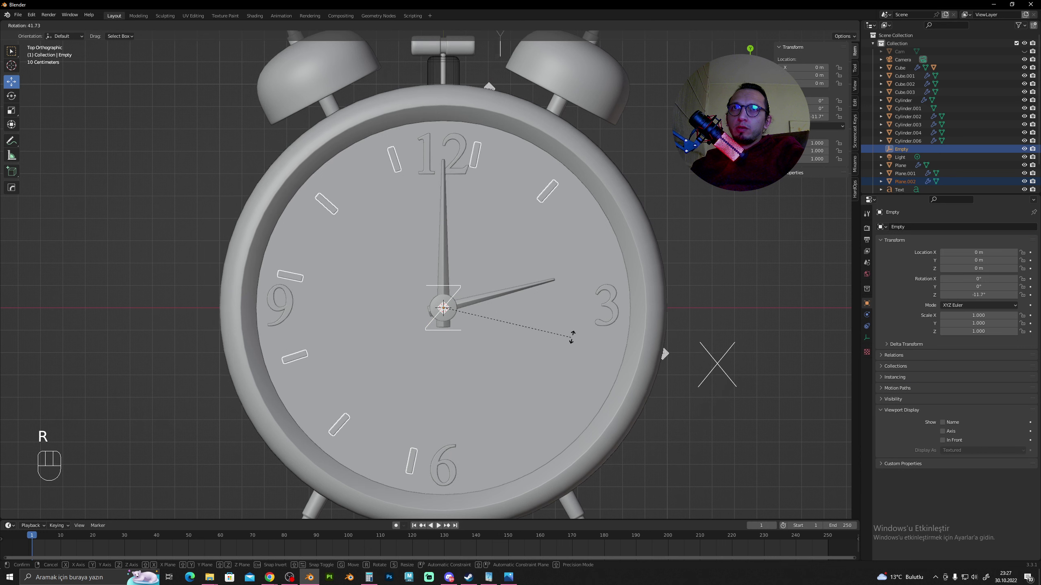
Trial-rotate the offset Empty to shift the ticks, cancelling each attempt
left_click_drag(596, 316, 685, 181)
left_click(685, 180)
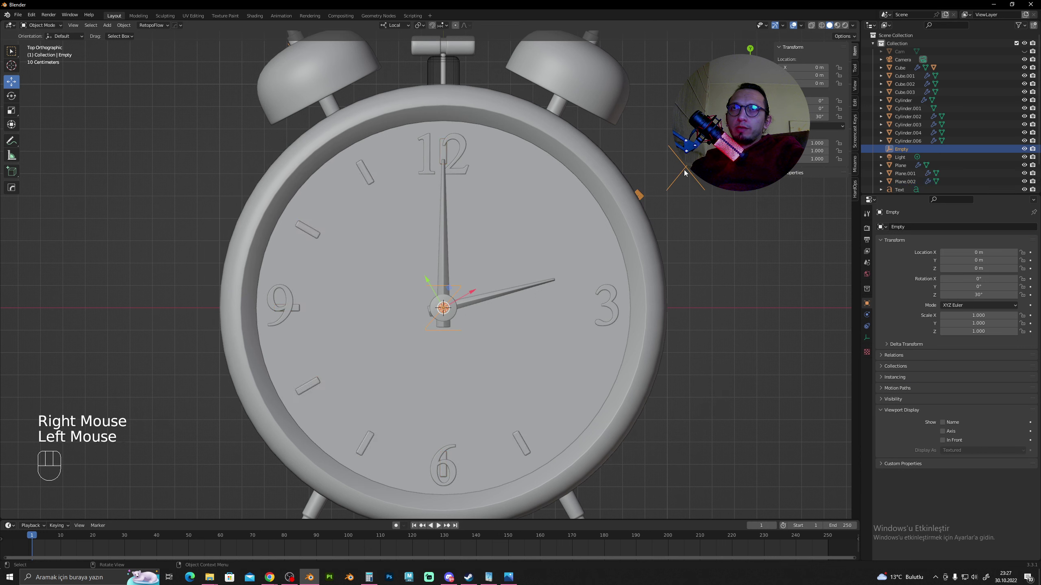
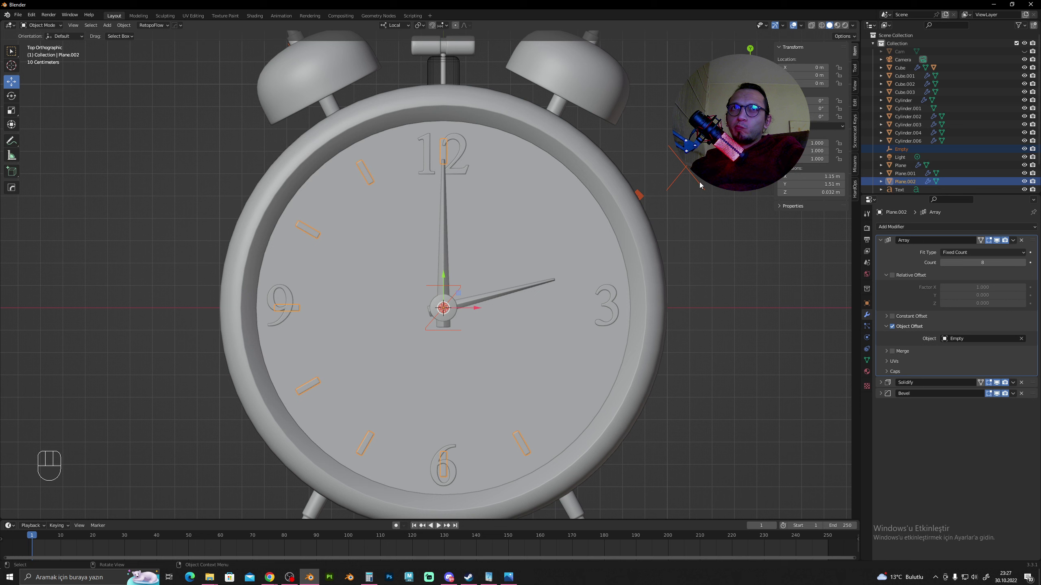
key("r")
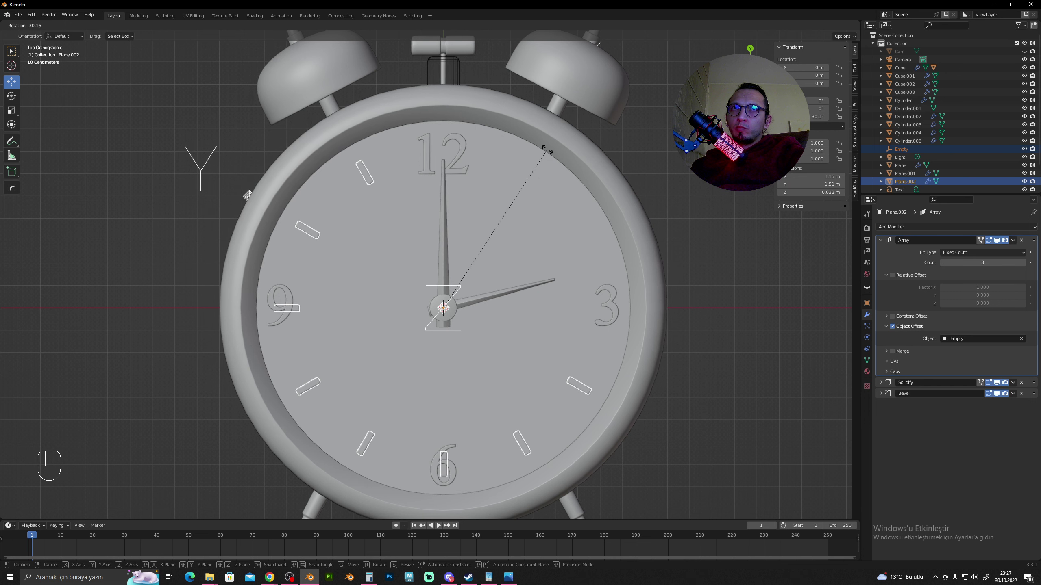
left_click(549, 152)
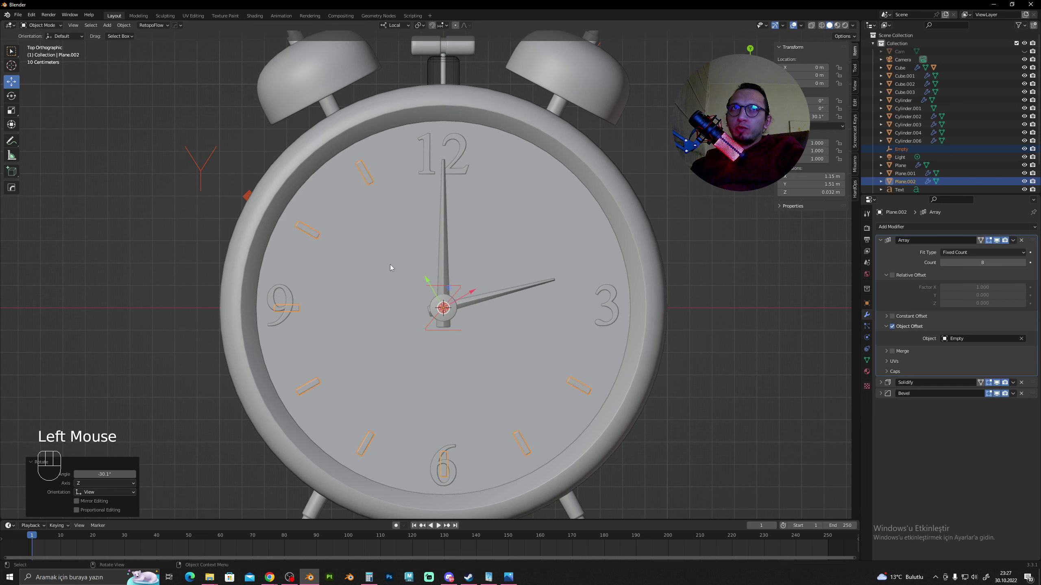
left_click(179, 152)
left_click(198, 165)
key("r")
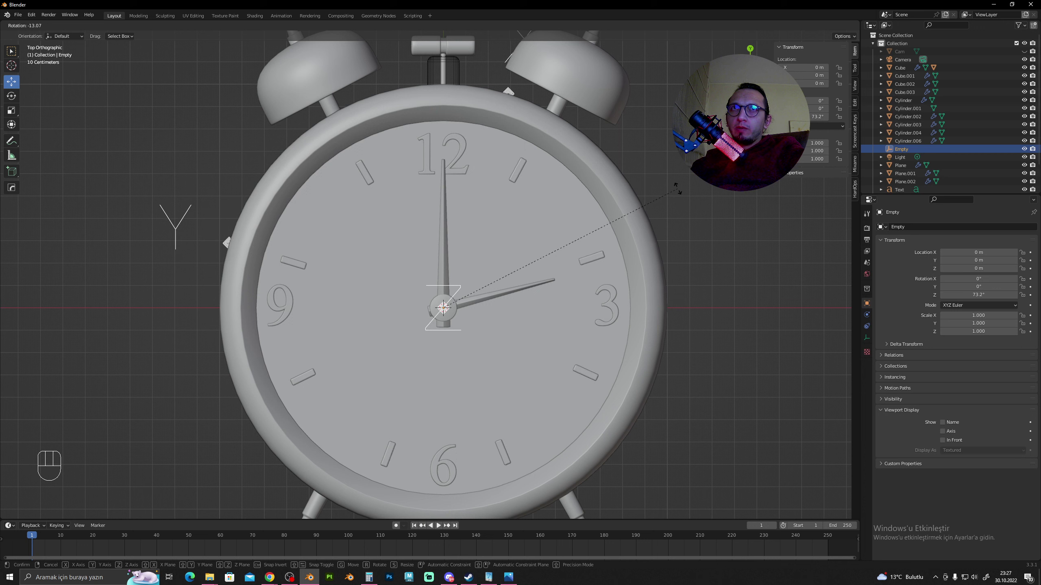
right_click(679, 191)
Undo the trial count and Empty rotation changes back to the original array setup
key("ctrl+z")
key("ctrl+z")
key("ctrl+z")
key("ctrl+z")
key("ctrl+z")
key("ctrl+z")
key("ctrl+z")
key("ctrl+z")
key("ctrl+z")
key("ctrl+z")
Apply the Array modifier on the tick plane, leaving twelve real marks with Solidify and Bevel active
left_click(671, 223)
left_click(584, 228)
left_click(1031, 242)
key("ctrl+a")
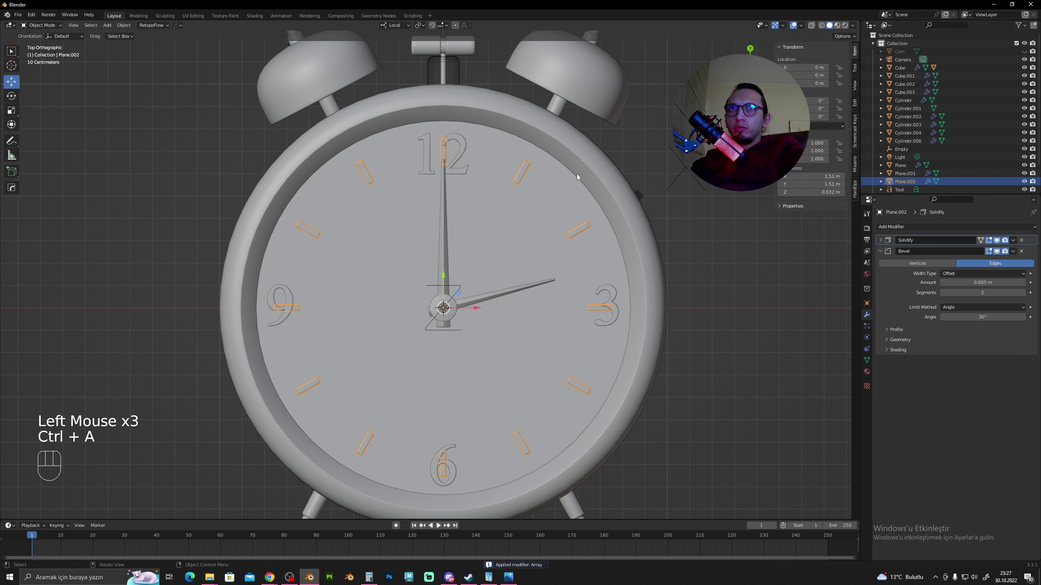
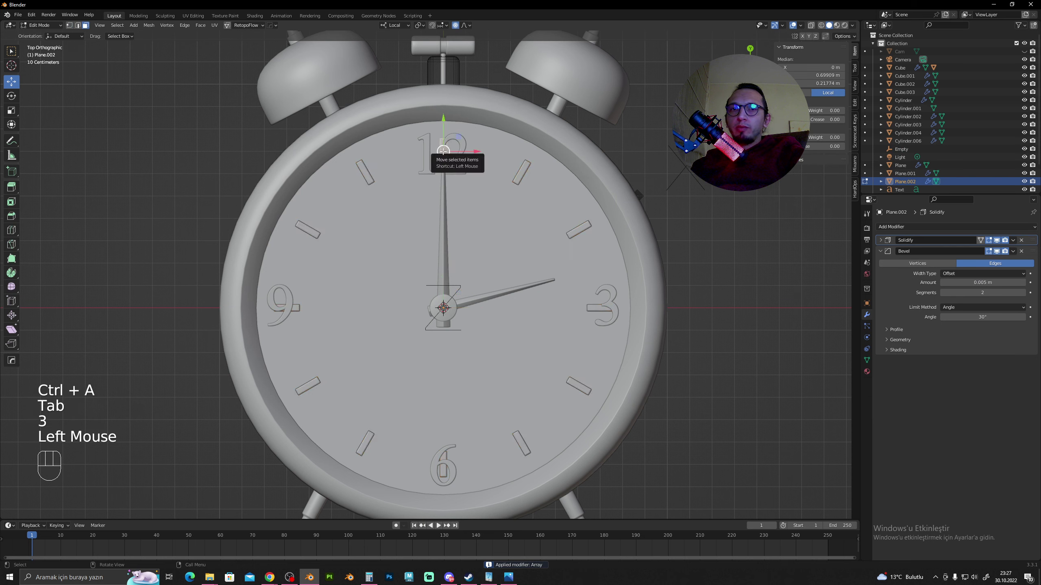
Select the ticks under the 12, 3, 6 and 9 numerals in Edit Mode and delete their vertices
key("l")
key("l")
key("l")
key("l")
key("l")
key("l")
key("l")
key("l")
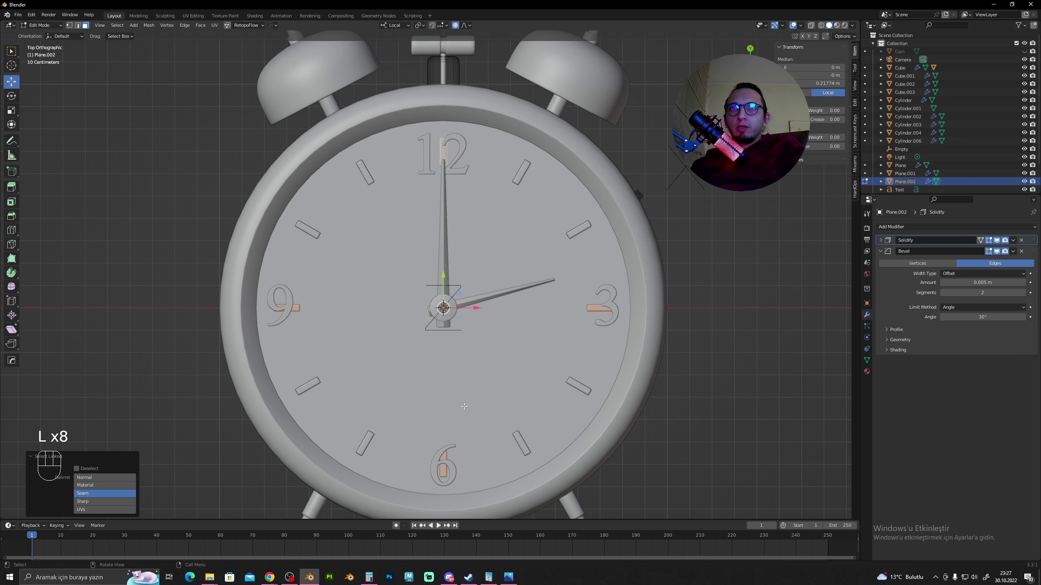
key("x")
Return to Object Mode and orbit to view the eight remaining markers in perspective
key("Tab")
left_click(713, 259)
scroll("down", 3)
left_click_drag(513, 336, 477, 296)
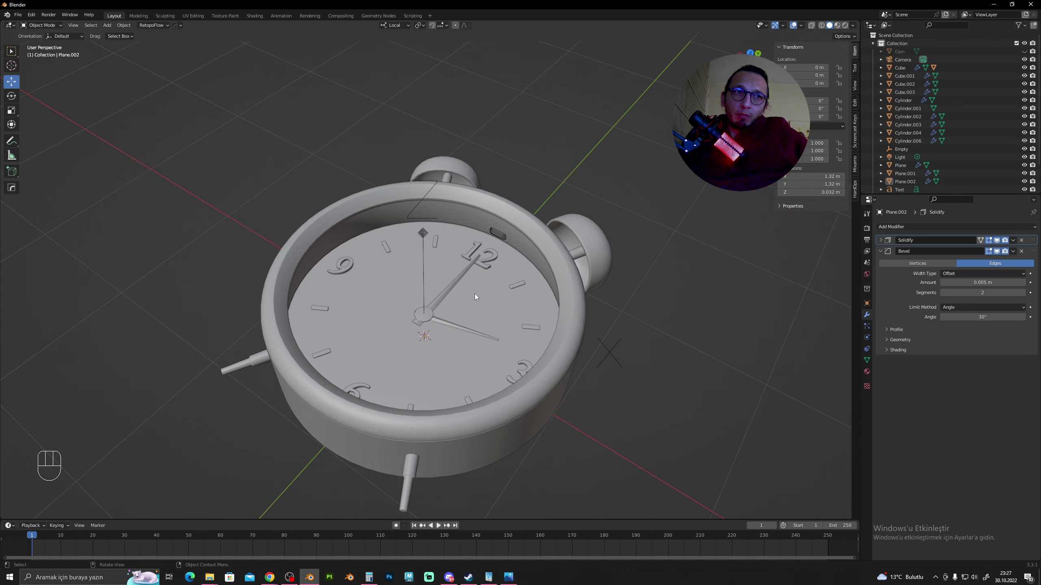